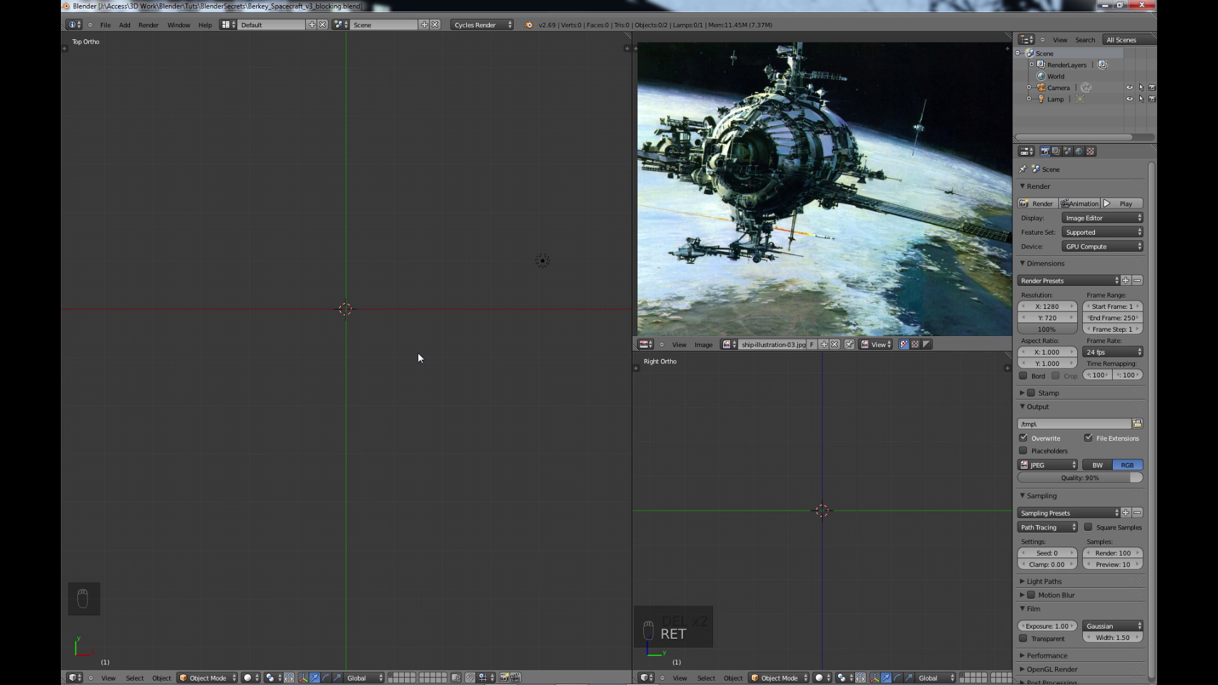
Add a cylinder mesh and set its Cap Fill Type to Nothing for an open tube
key(shift+a)
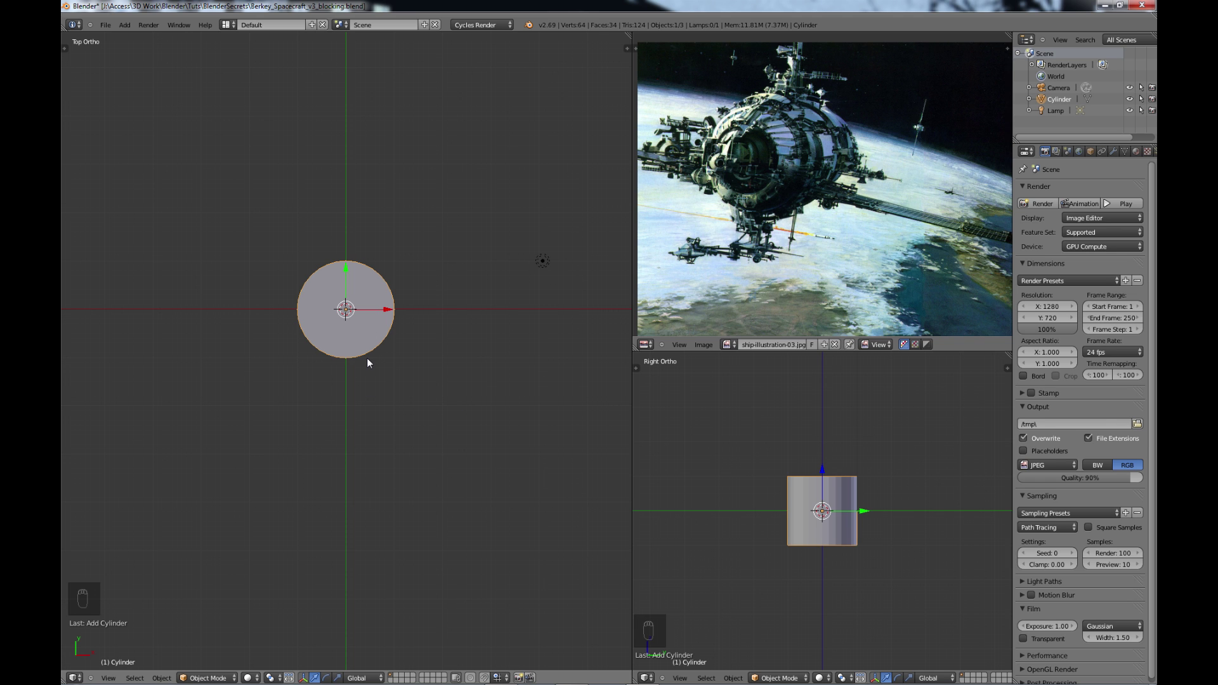
key(t)
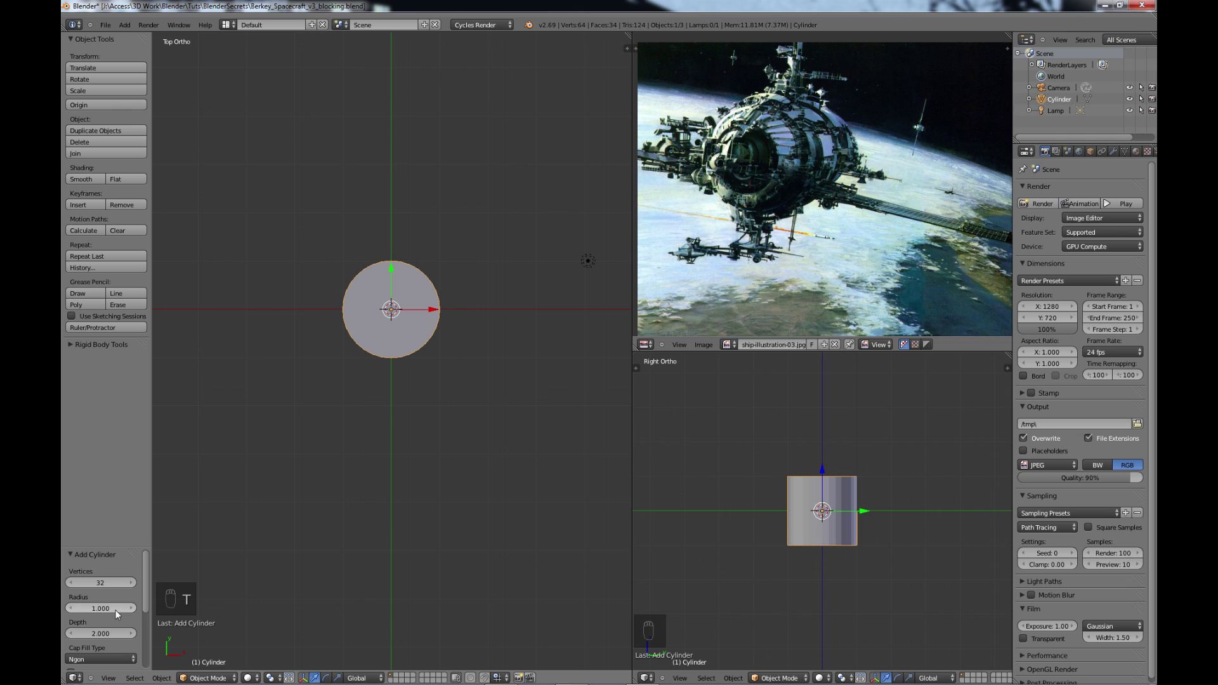
drag(148, 603, 133, 609)
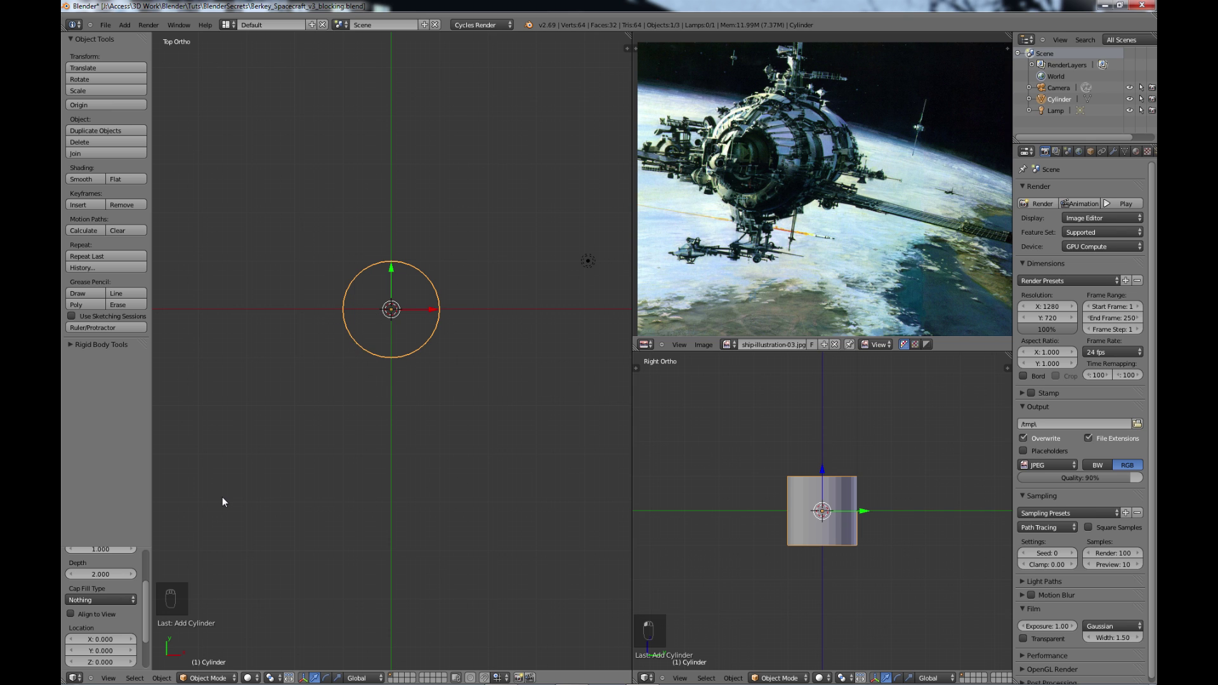
Rotate the tube 90° onto its side and scale it into a long horizontal hull
key(t)
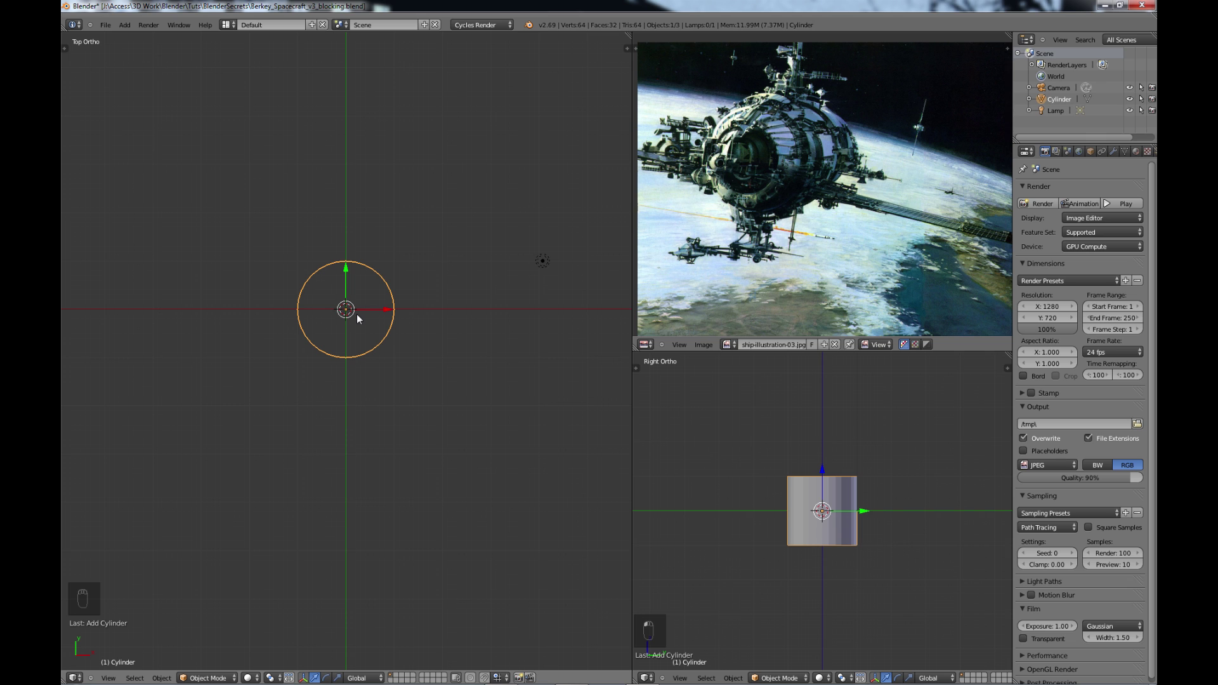
key(r)
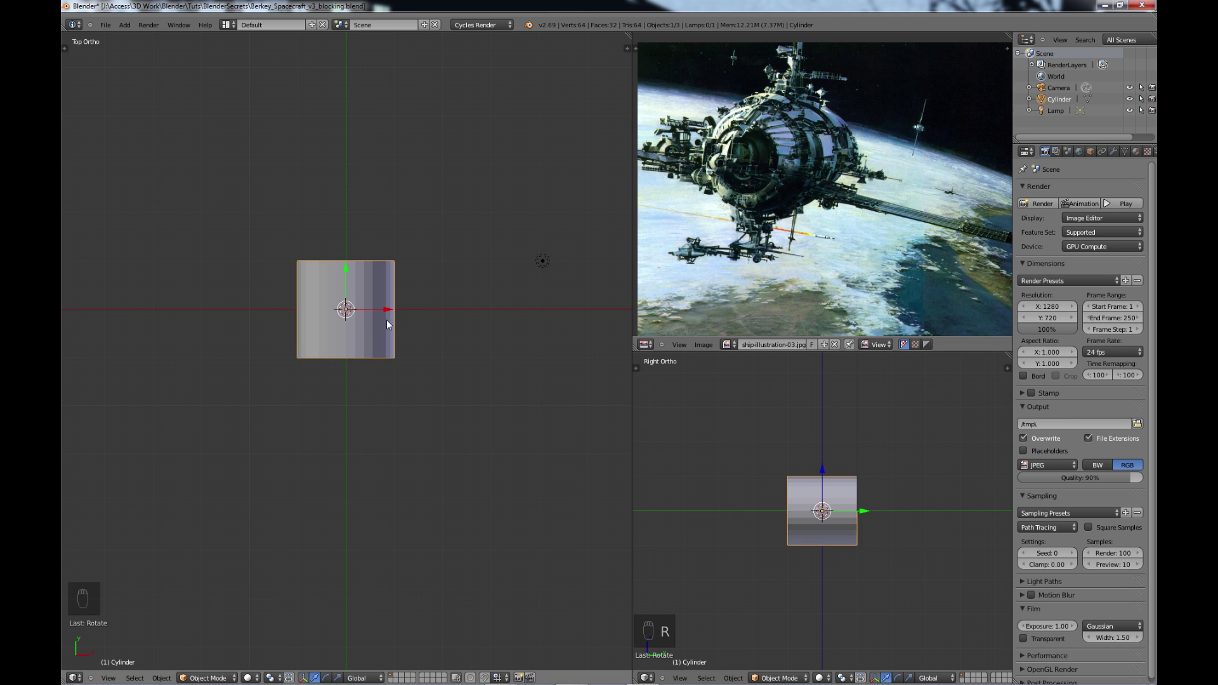
key(s)
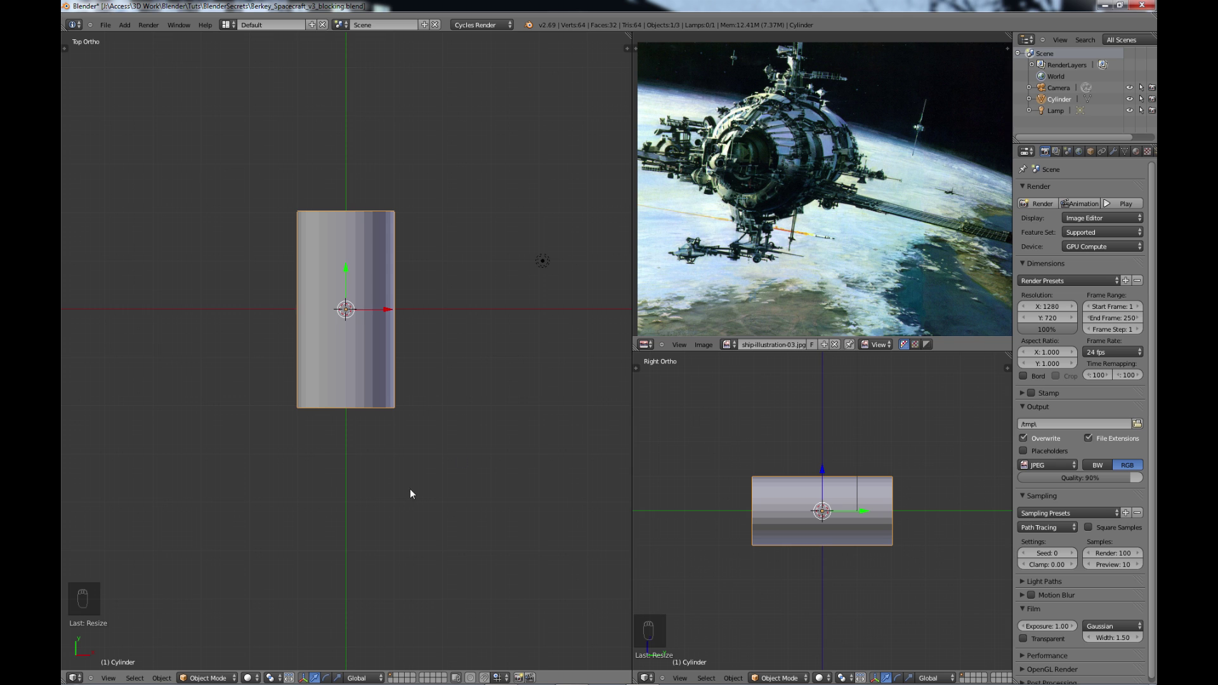
middle_click(377, 491)
In Edit Mode, add loop cuts along the hull and scale its central band
click(333, 462)
key(Tab)
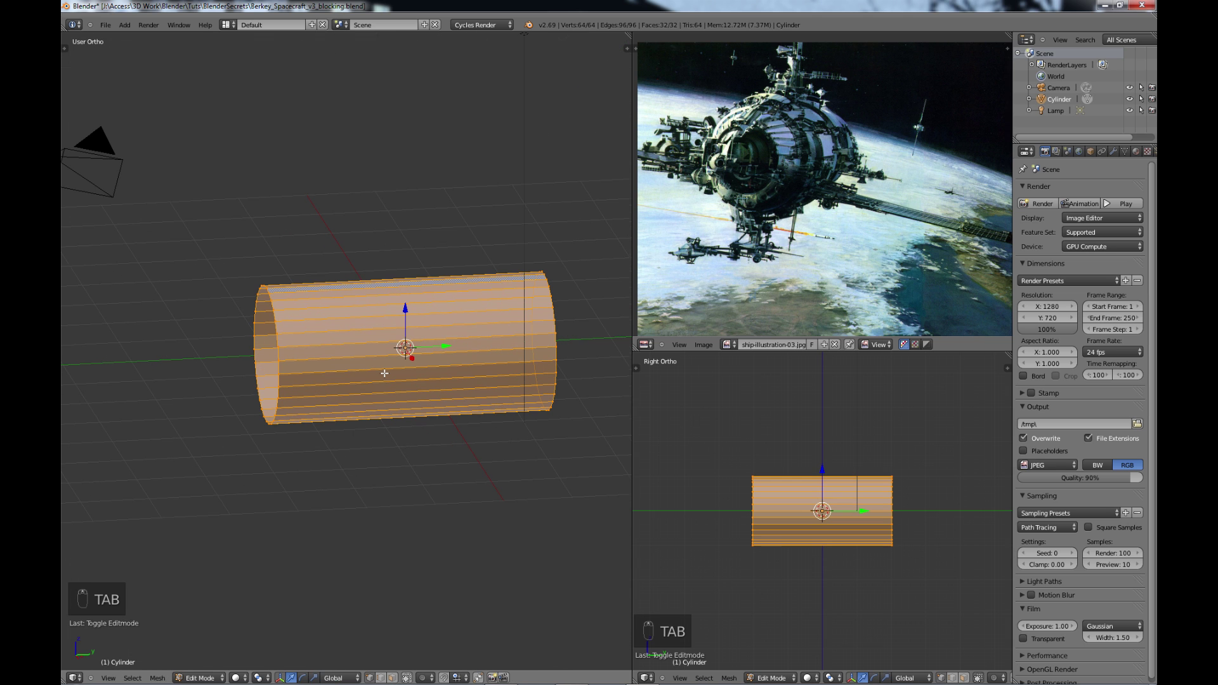
key(ctrl+r)
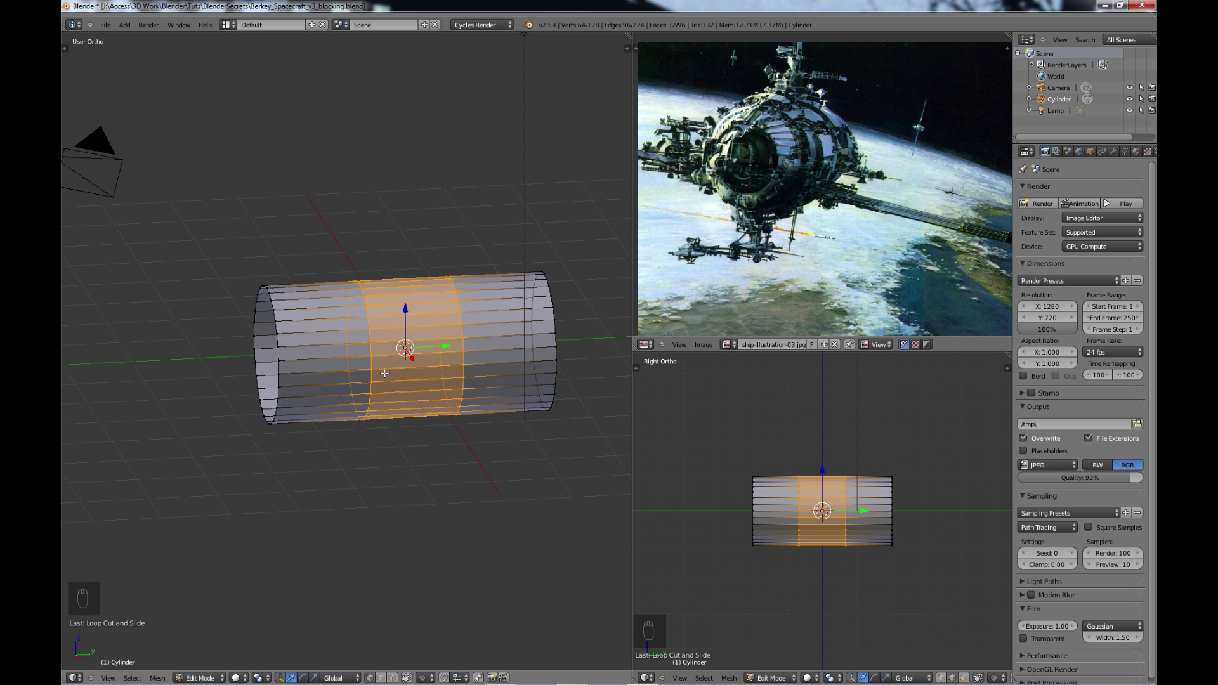
key(s)
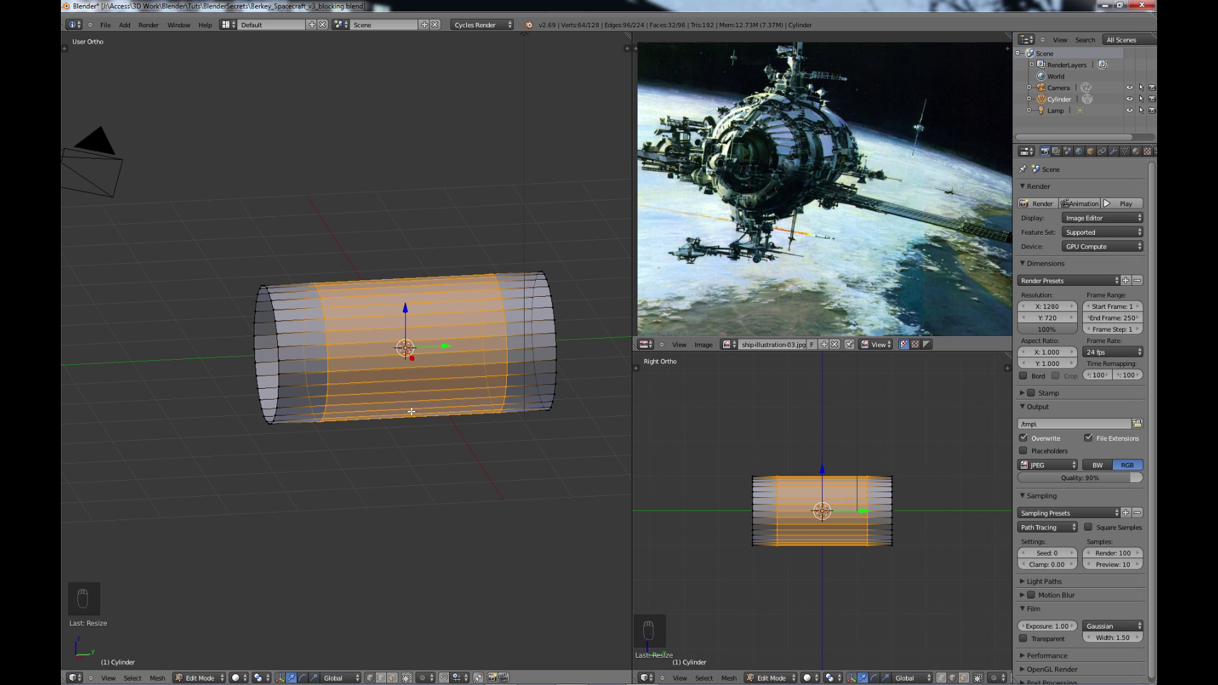
key(ctrl+r)
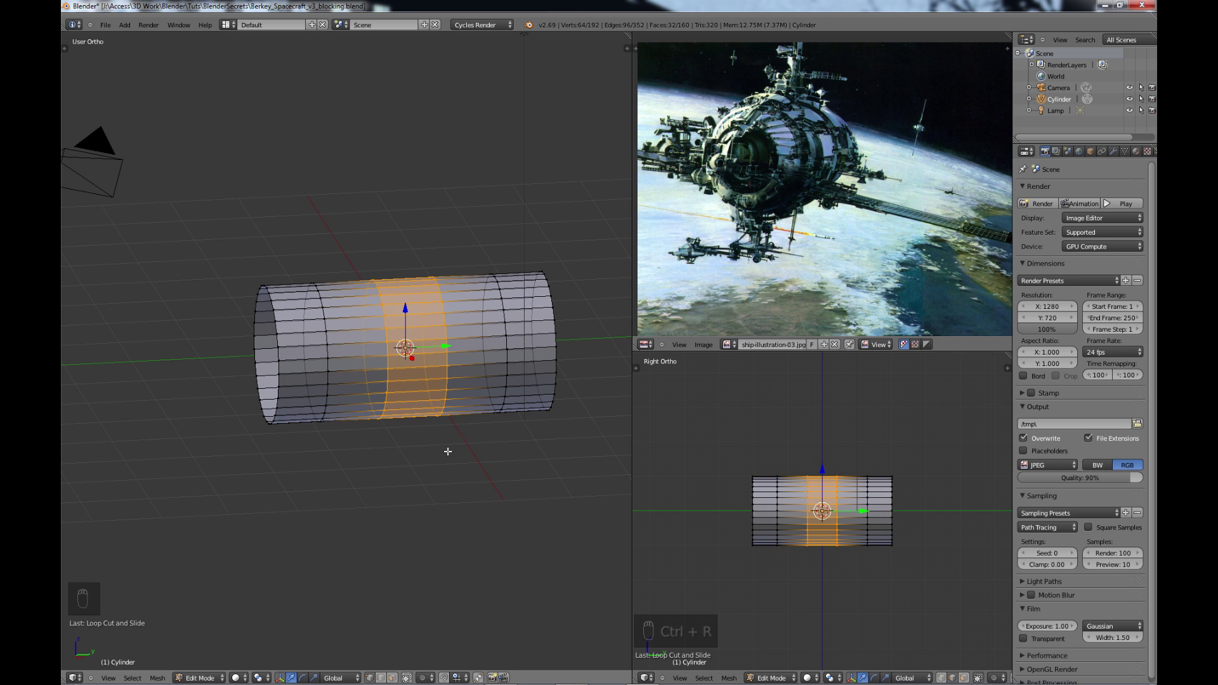
key(s)
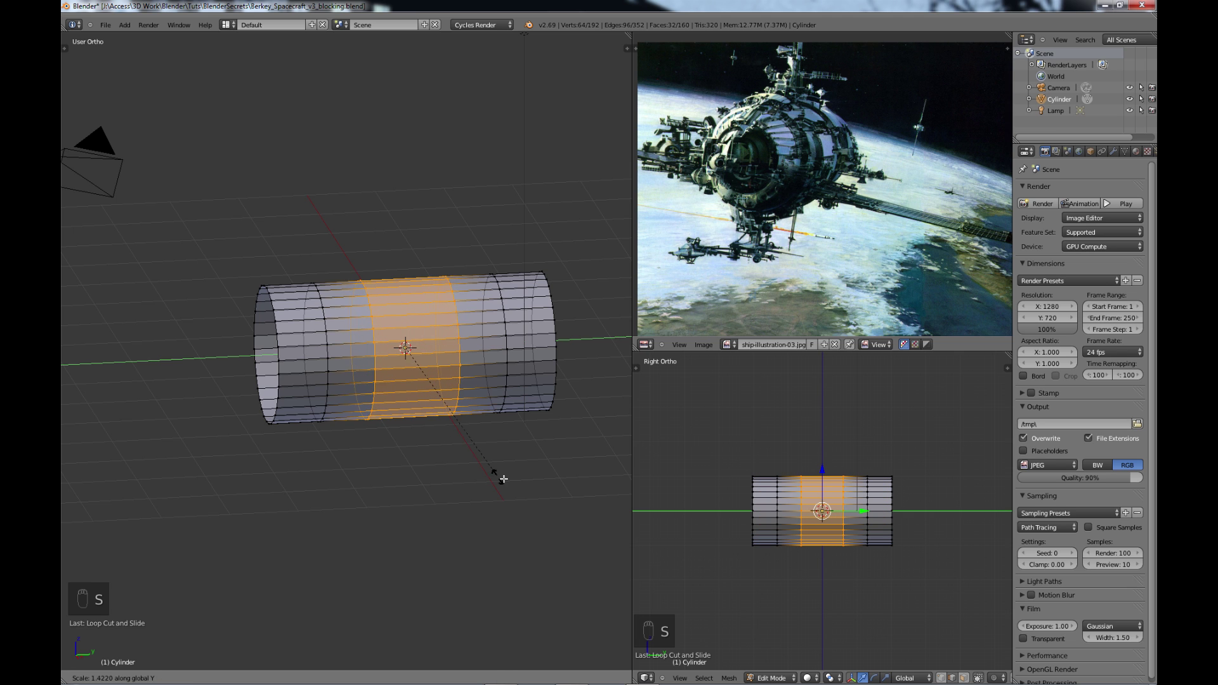
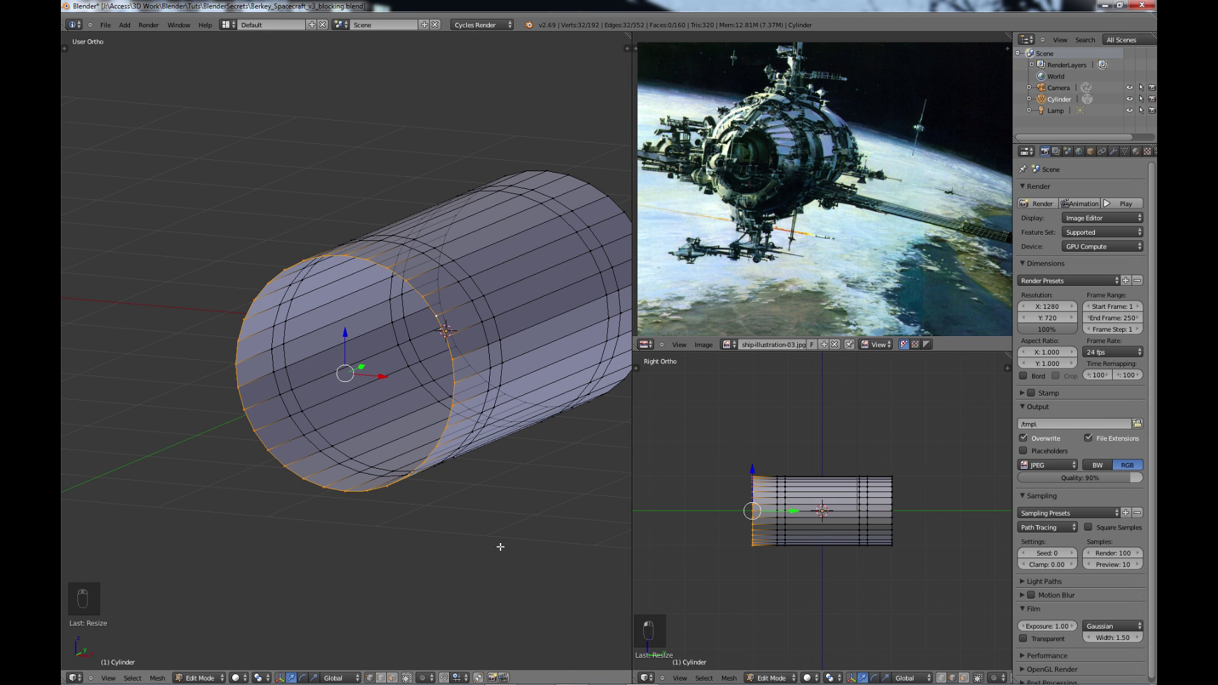
Scale down both end edge rings to taper the hull's open ends
key(s)
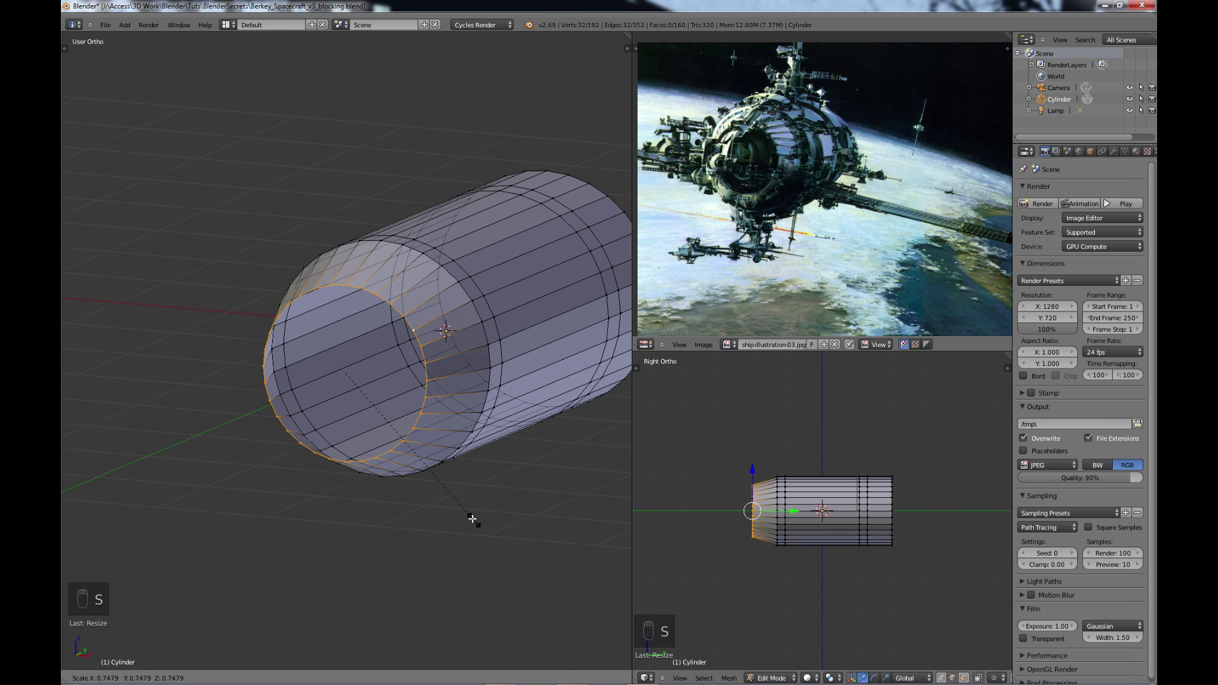
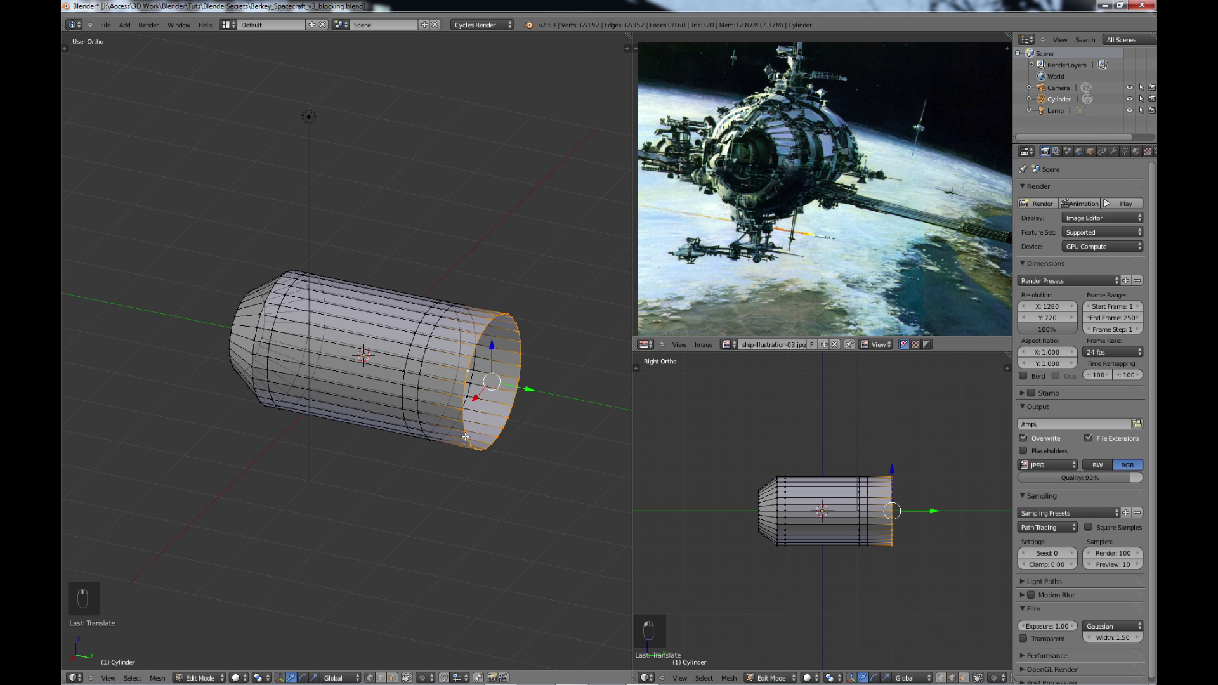
key(s)
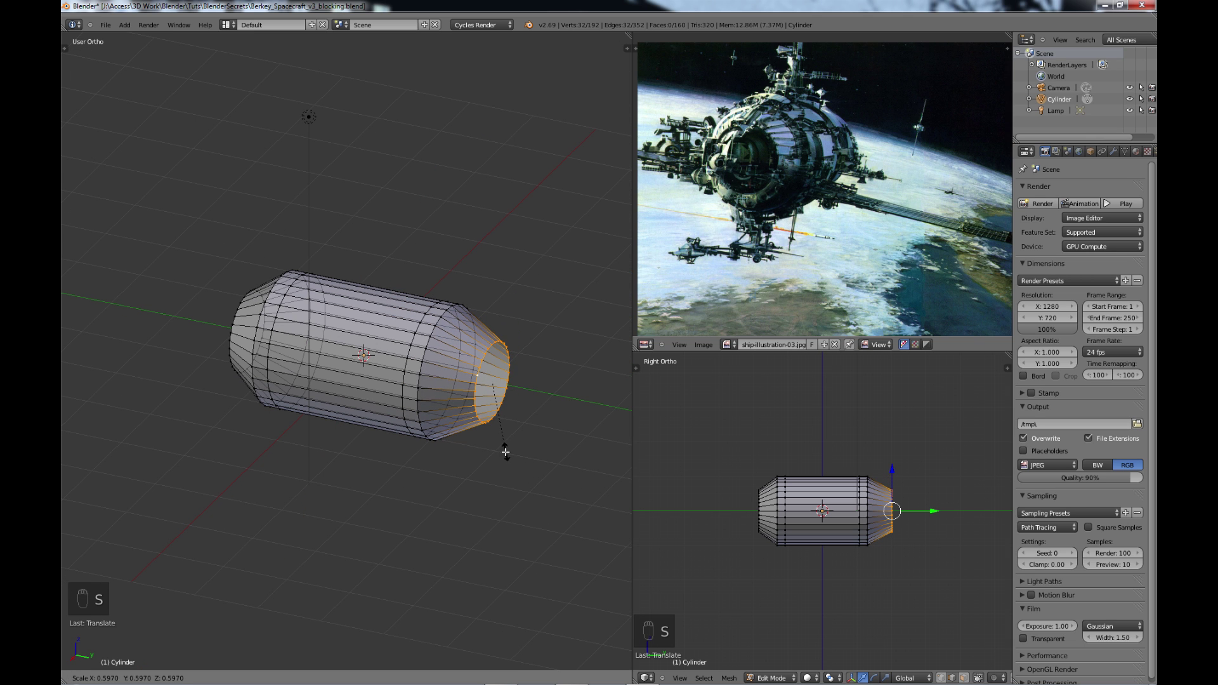
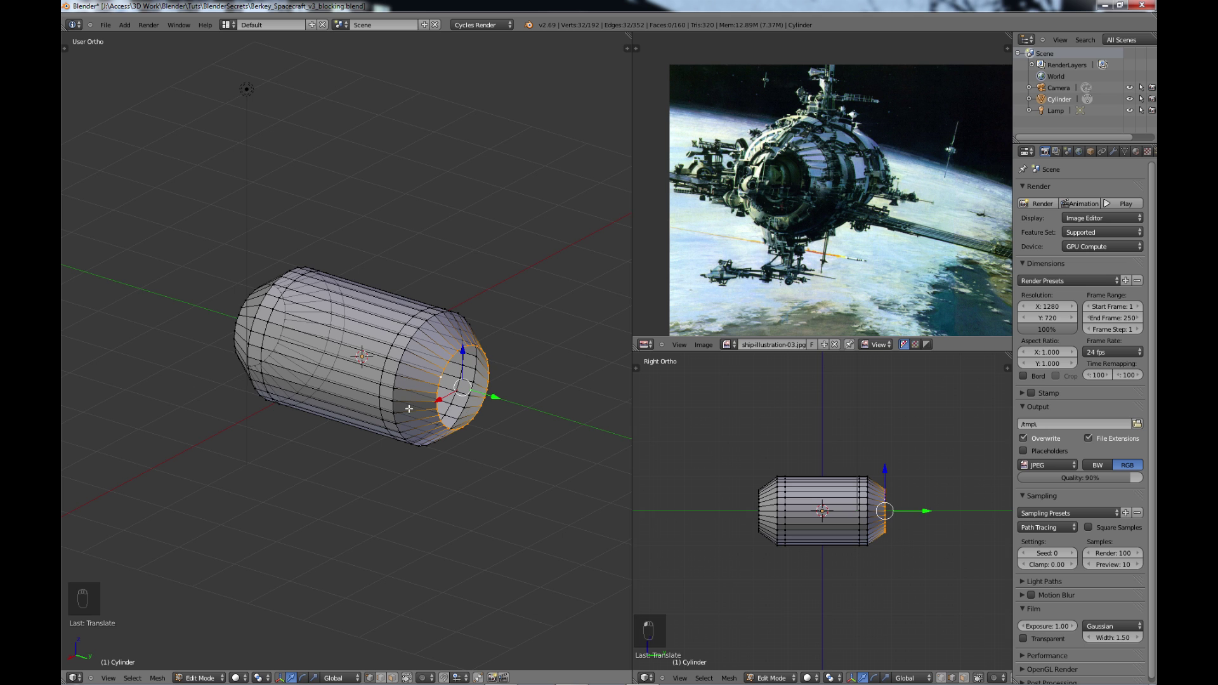
From top view, add a cube and move it out beside the hull along X
key(Tab)
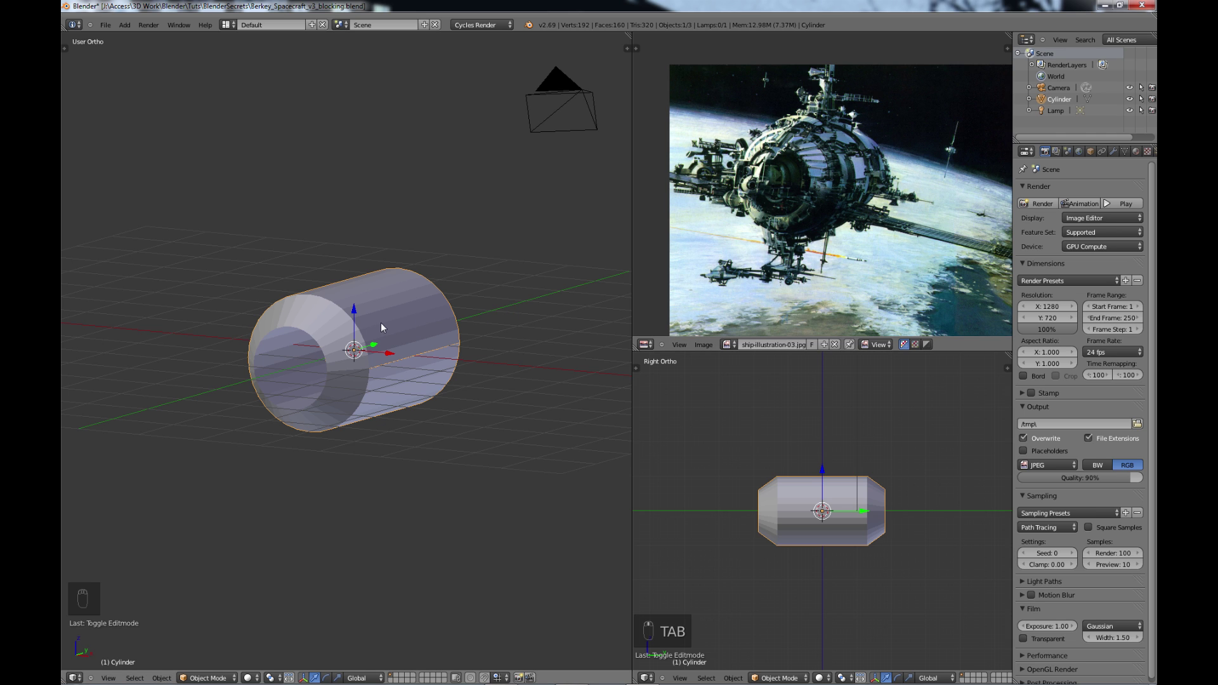
key(KP_7)
key(KP_7)
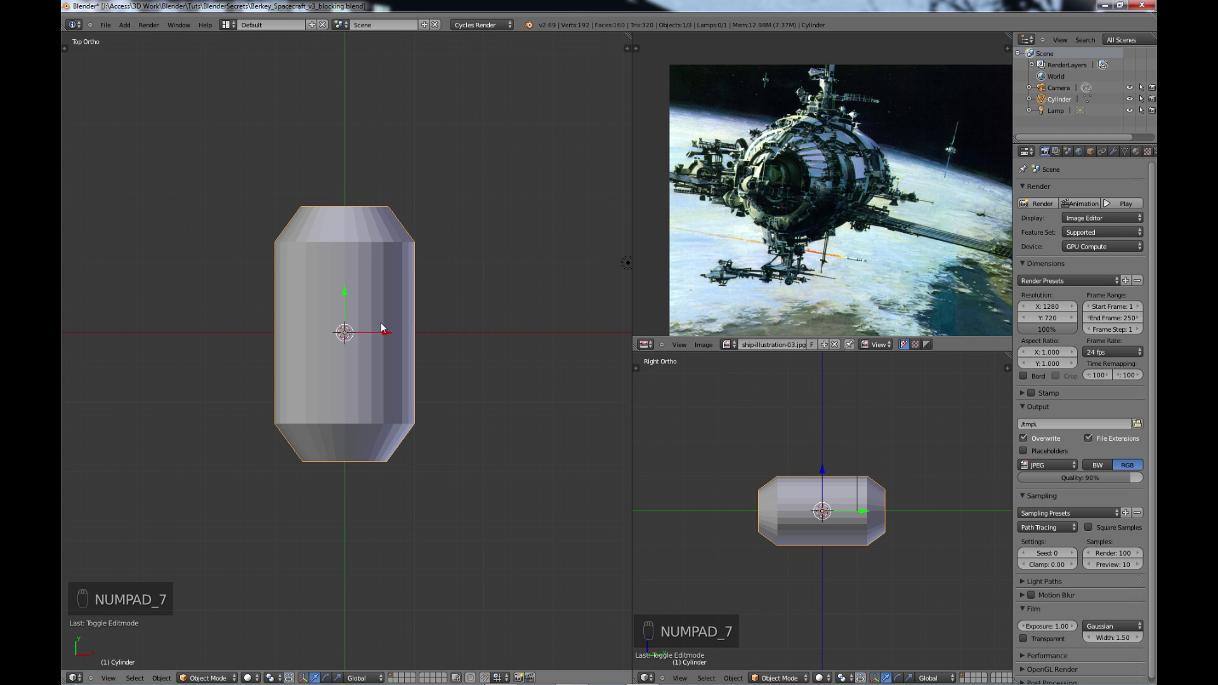
key(shift+a)
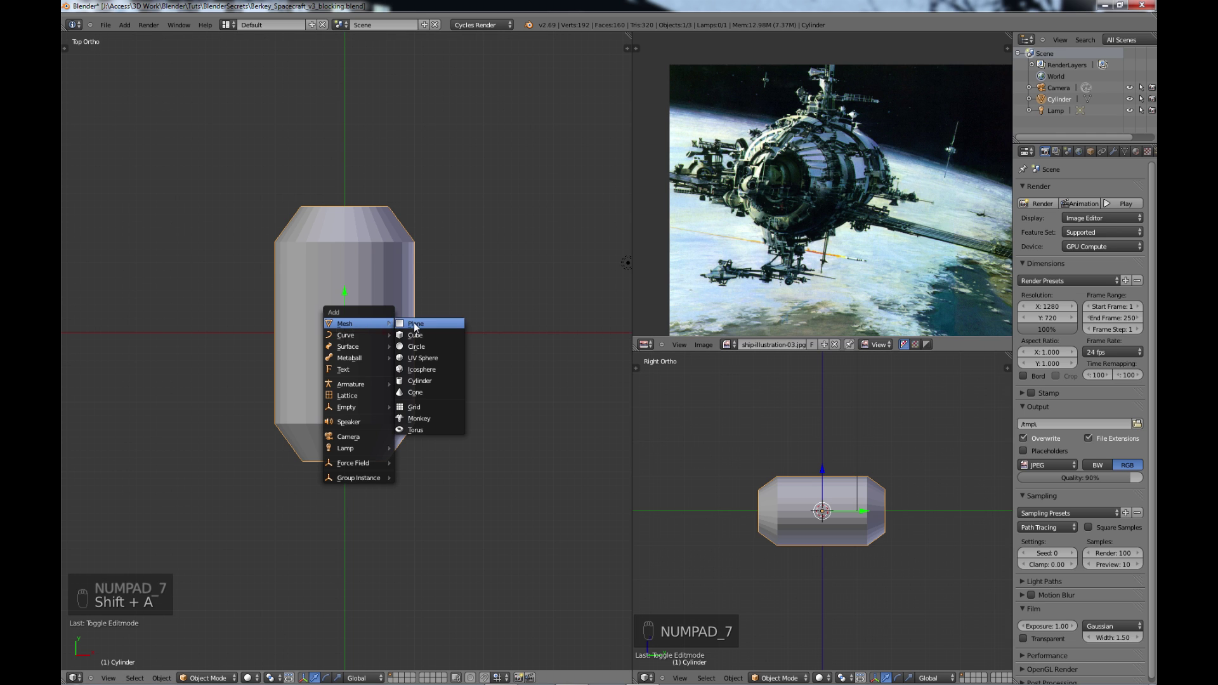
key(shift+a)
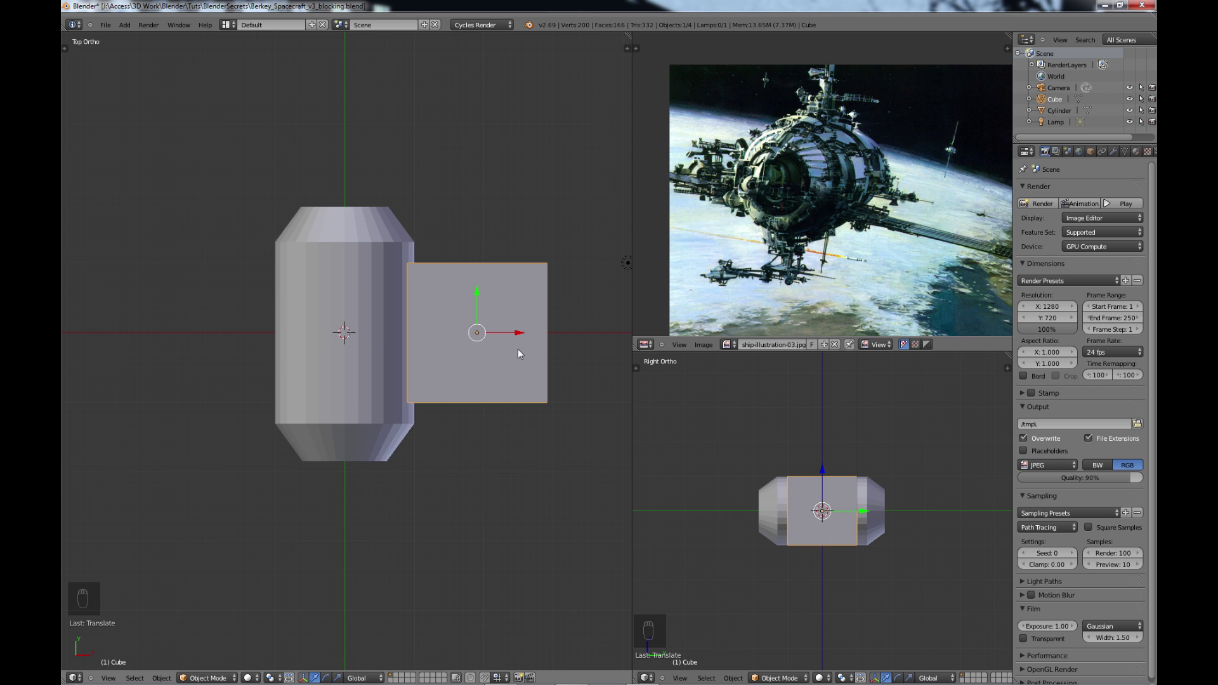
Scale the cube down on Z and Y into a thin plank, checking front and top views
key(KP_1)
key(s)
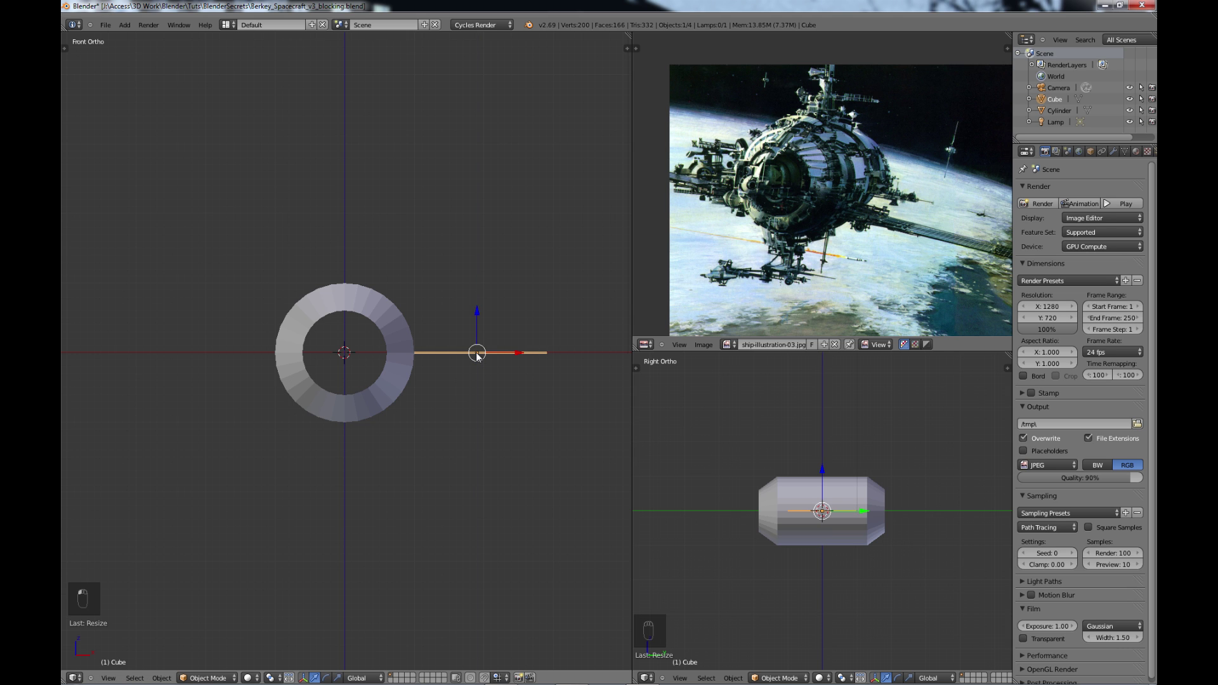
key(KP_7)
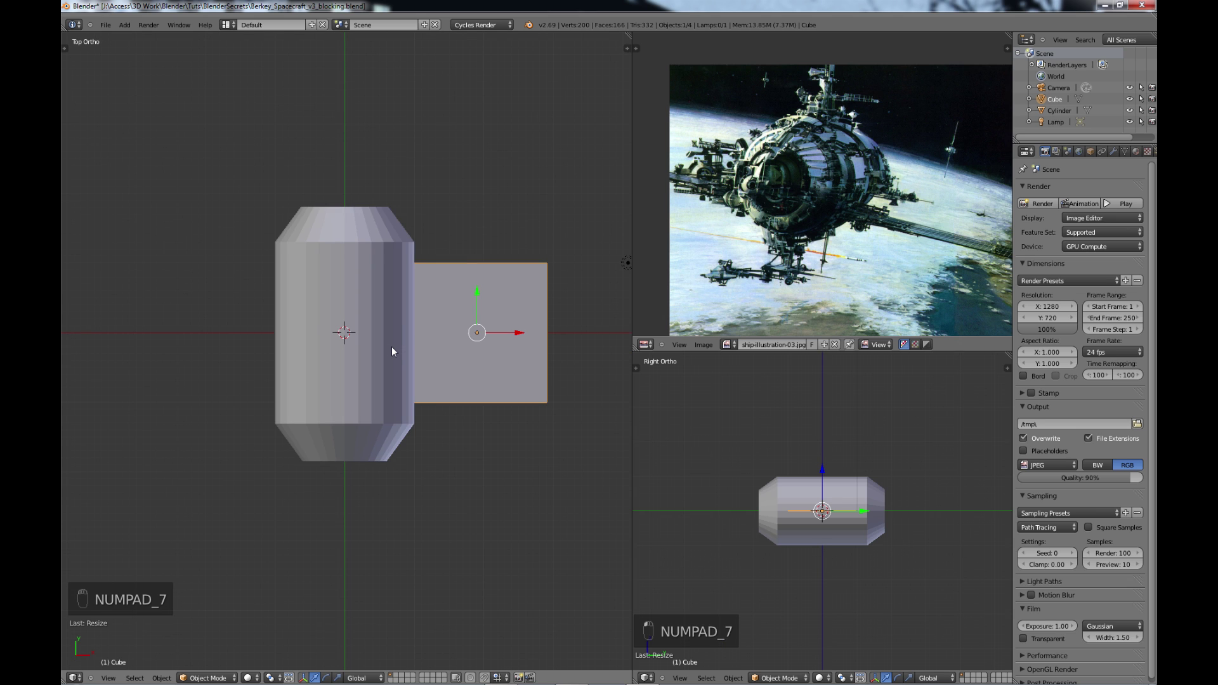
key(s)
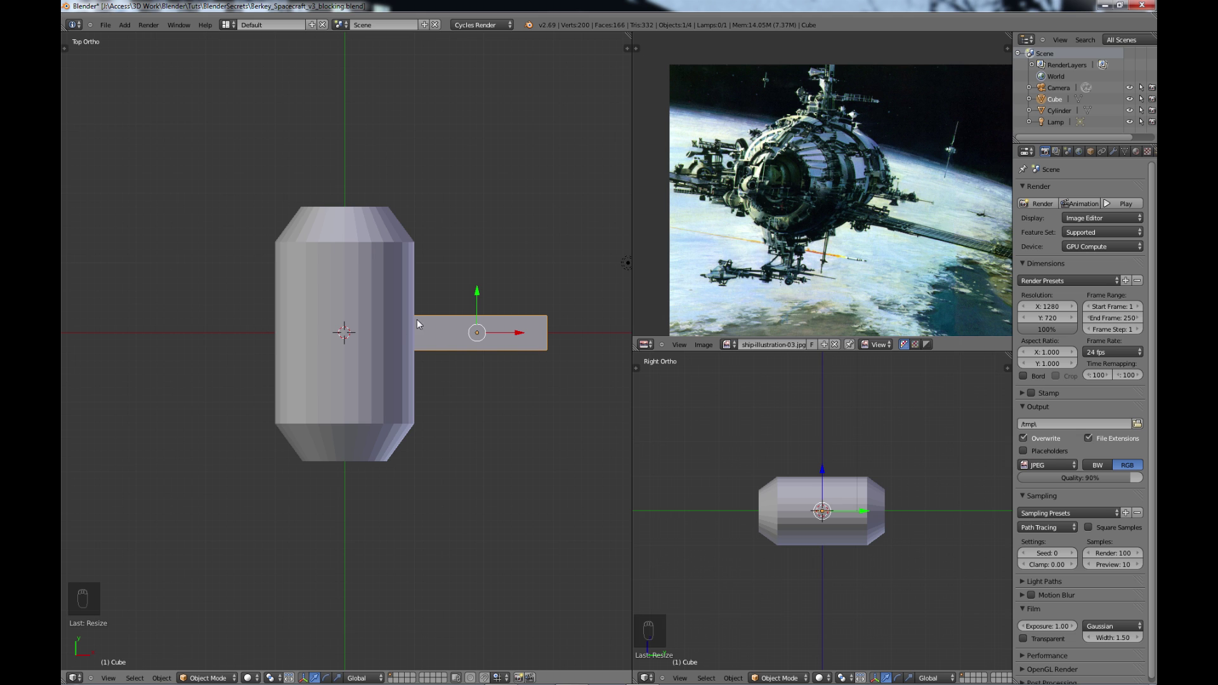
key(KP_1)
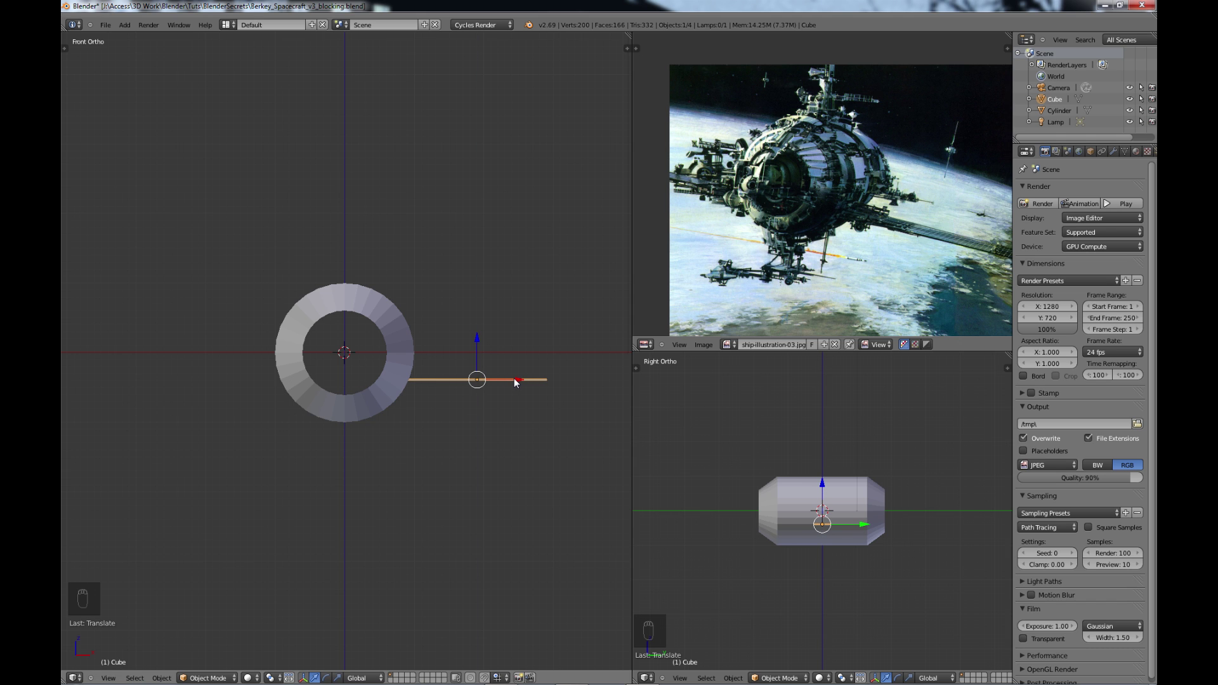
In Edit Mode, box-select the plank's outer end and stretch it into a long arm along X
drag(514, 380, 404, 283)
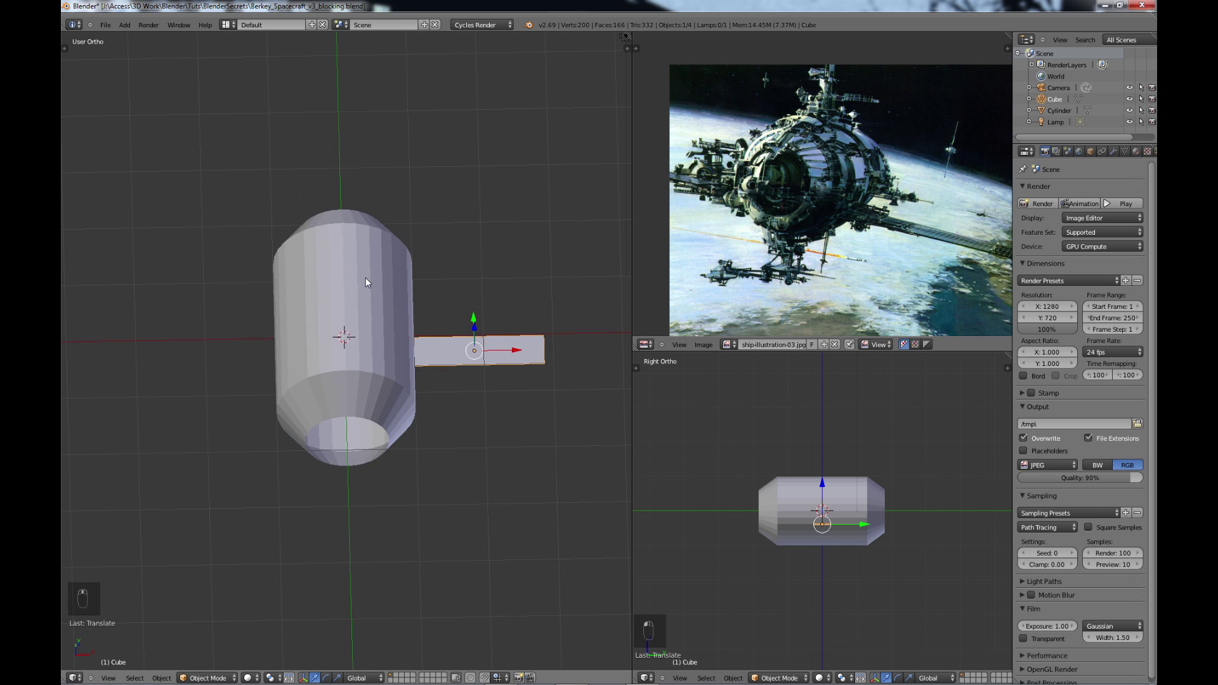
key(Tab)
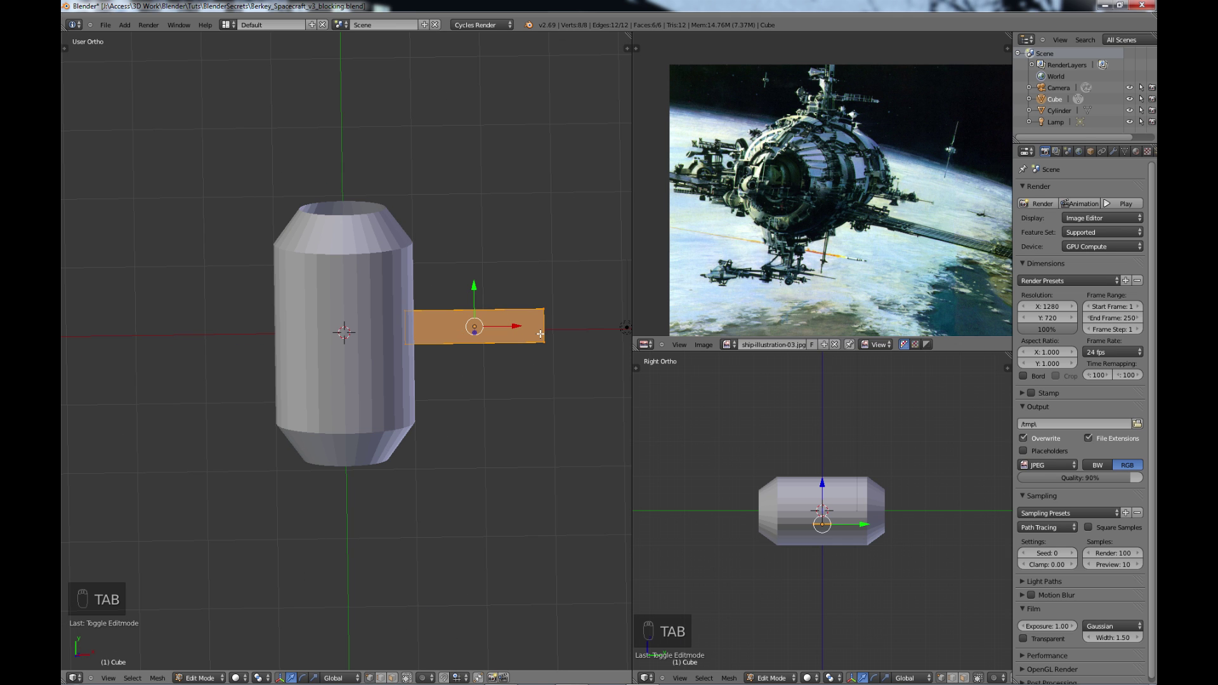
key(b)
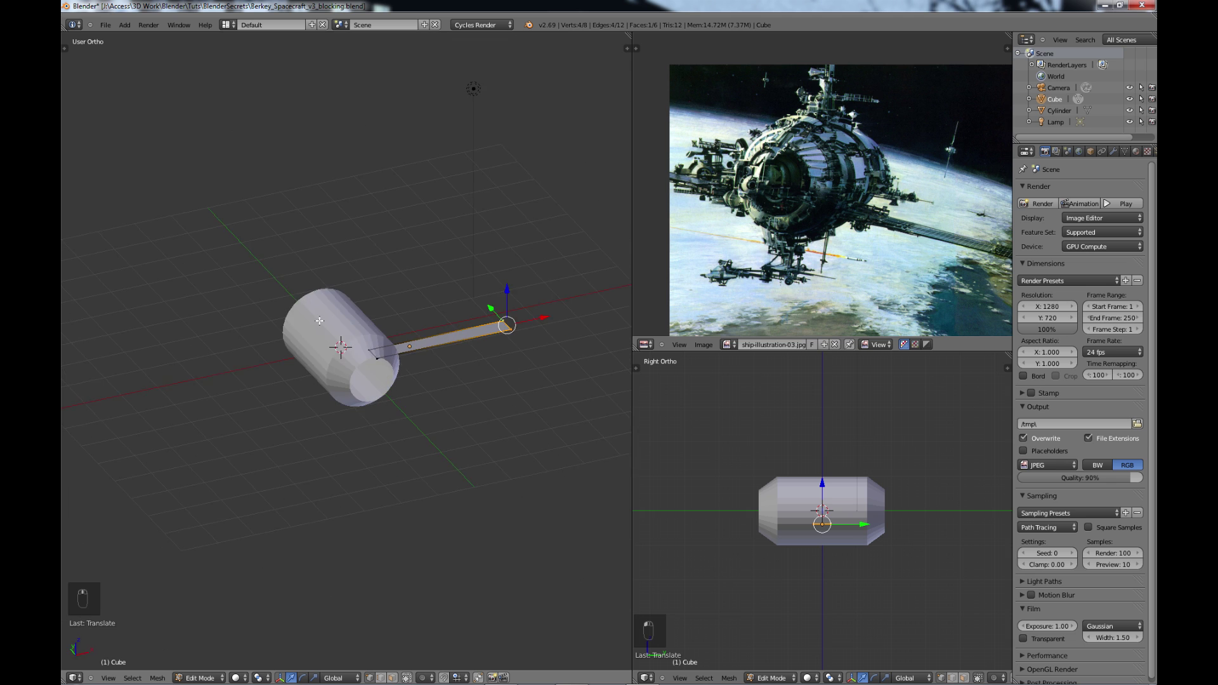
key(KP_7)
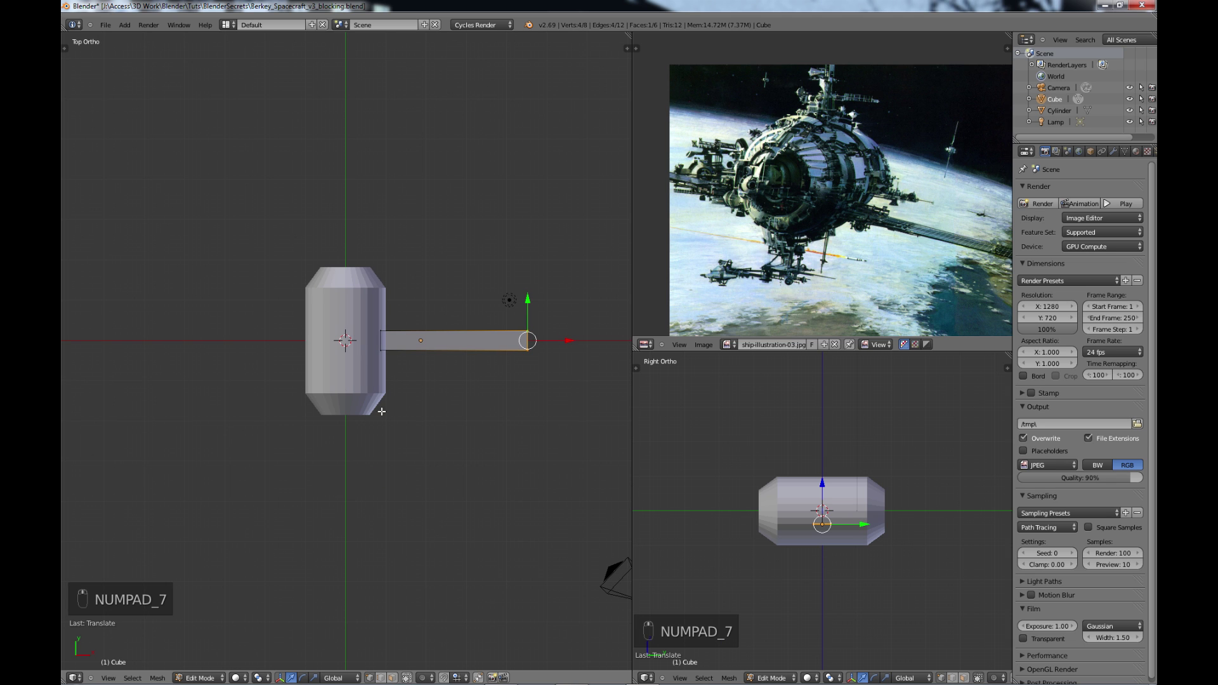
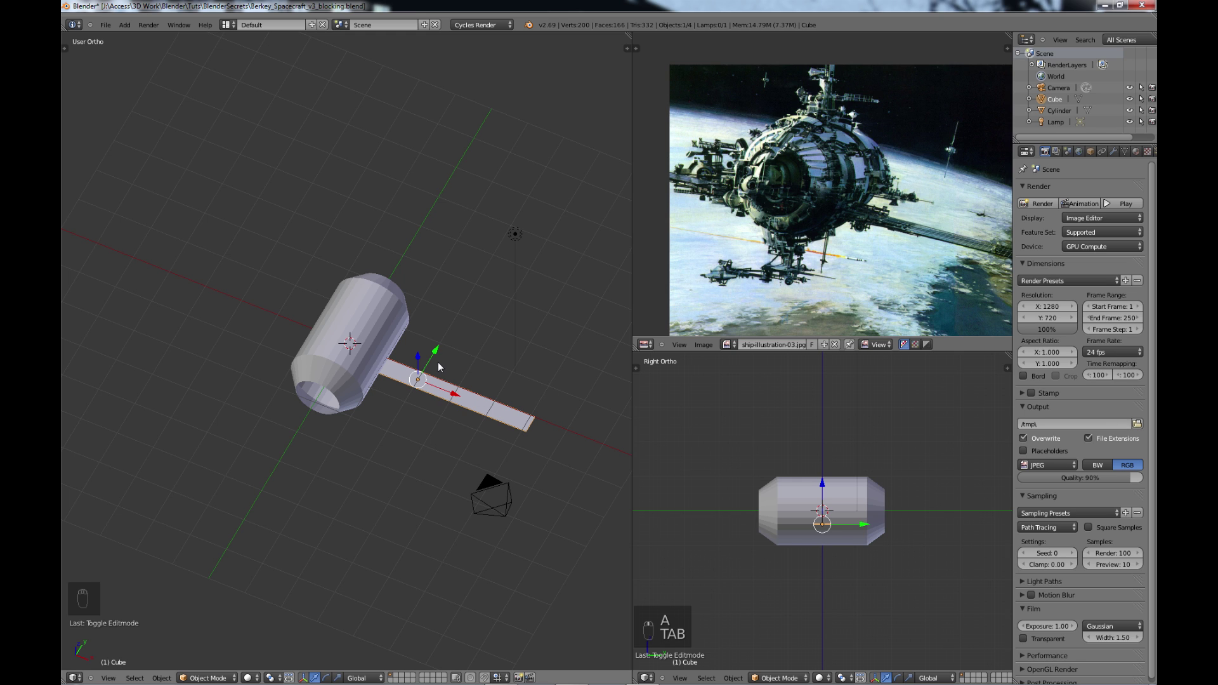
Add an empty at the hull centre to serve as the mirror object empty_mirror
key(shift+a)
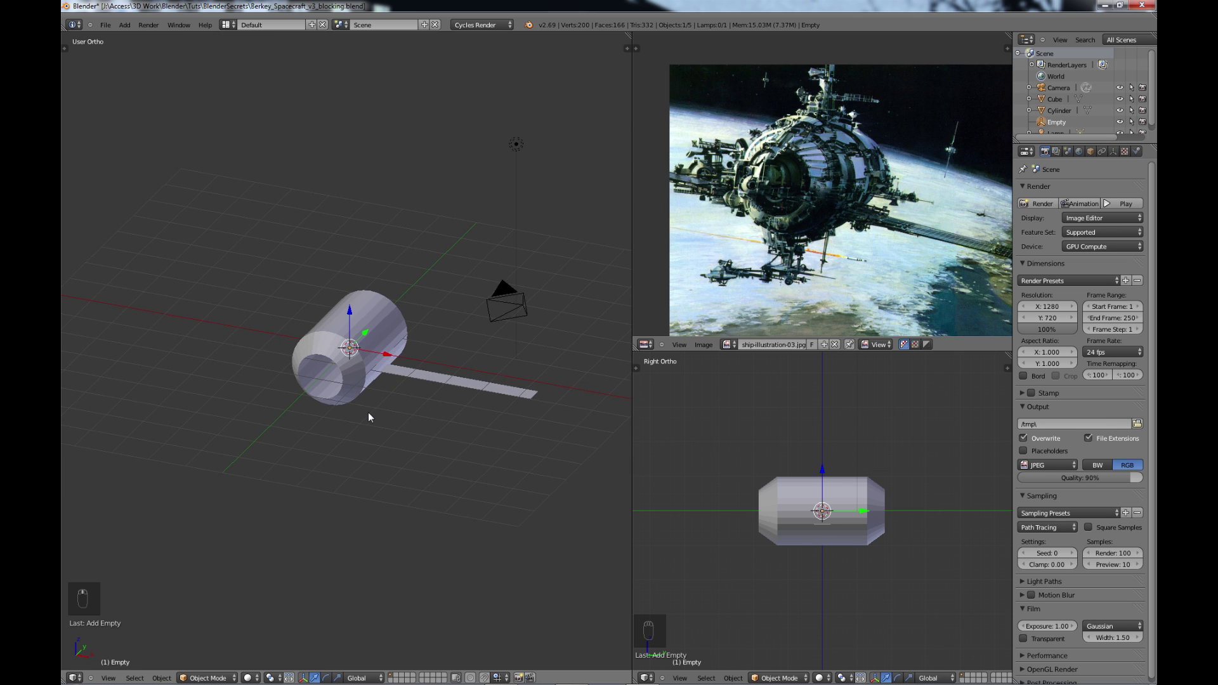
middle_click(350, 400)
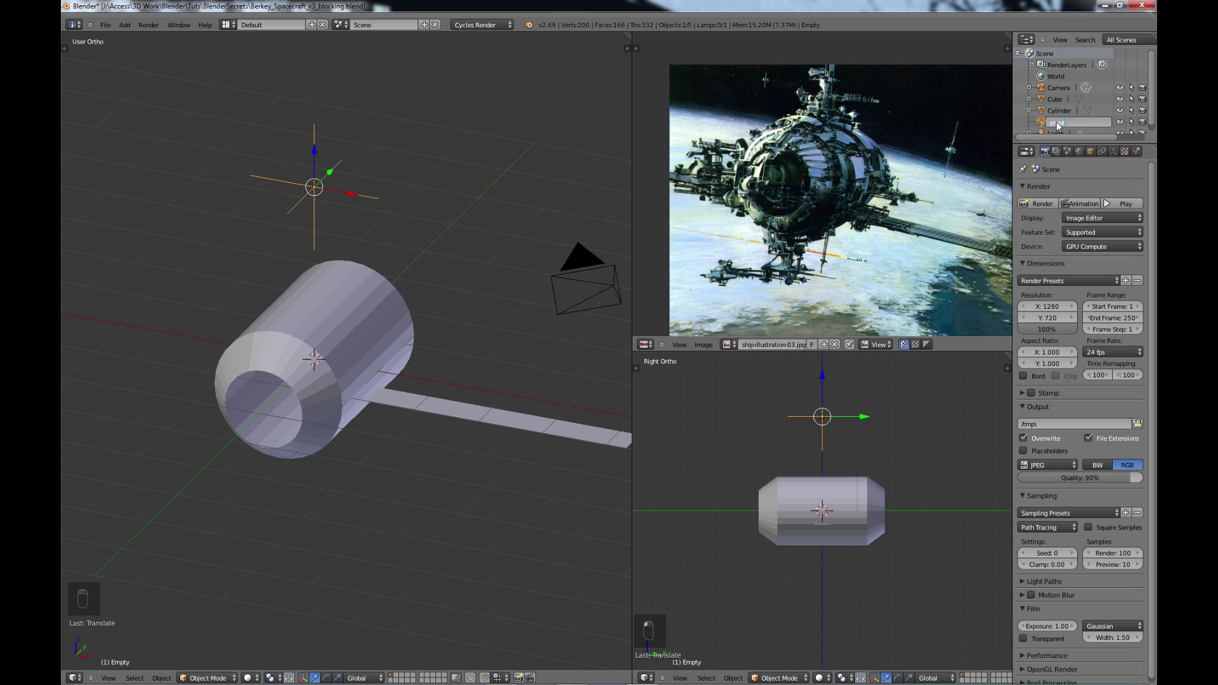
key(r)
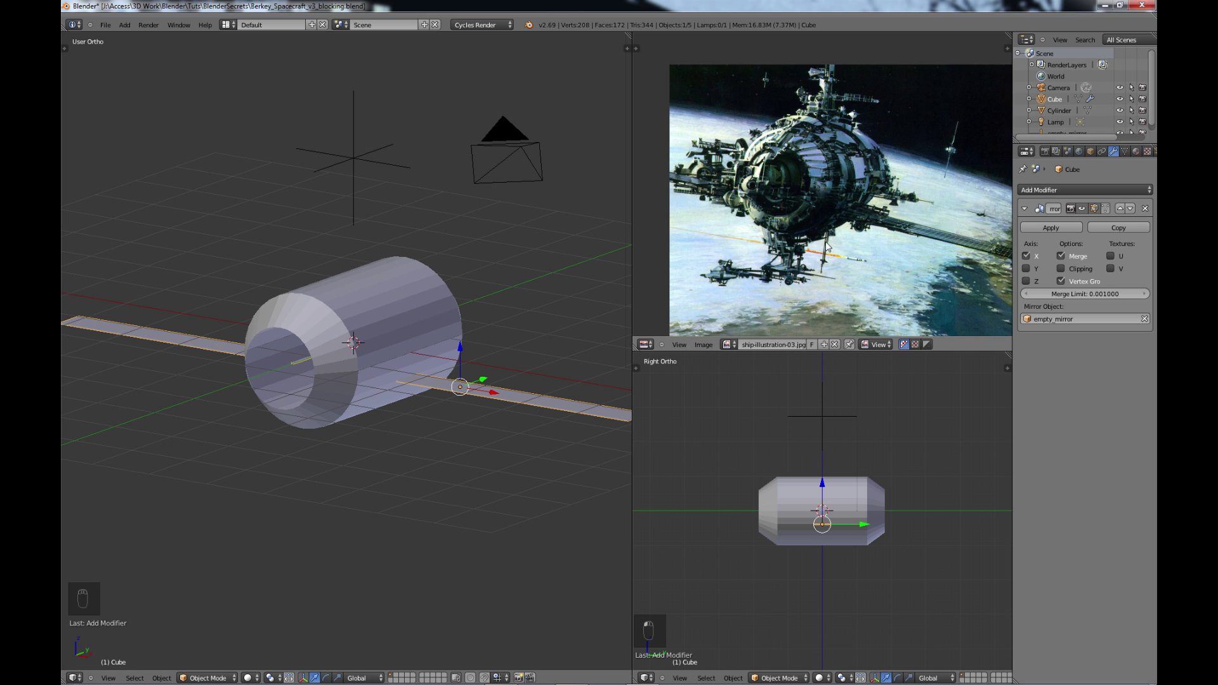
Check the mirrored arms from another angle and save the file as a new v3 version
key(d)
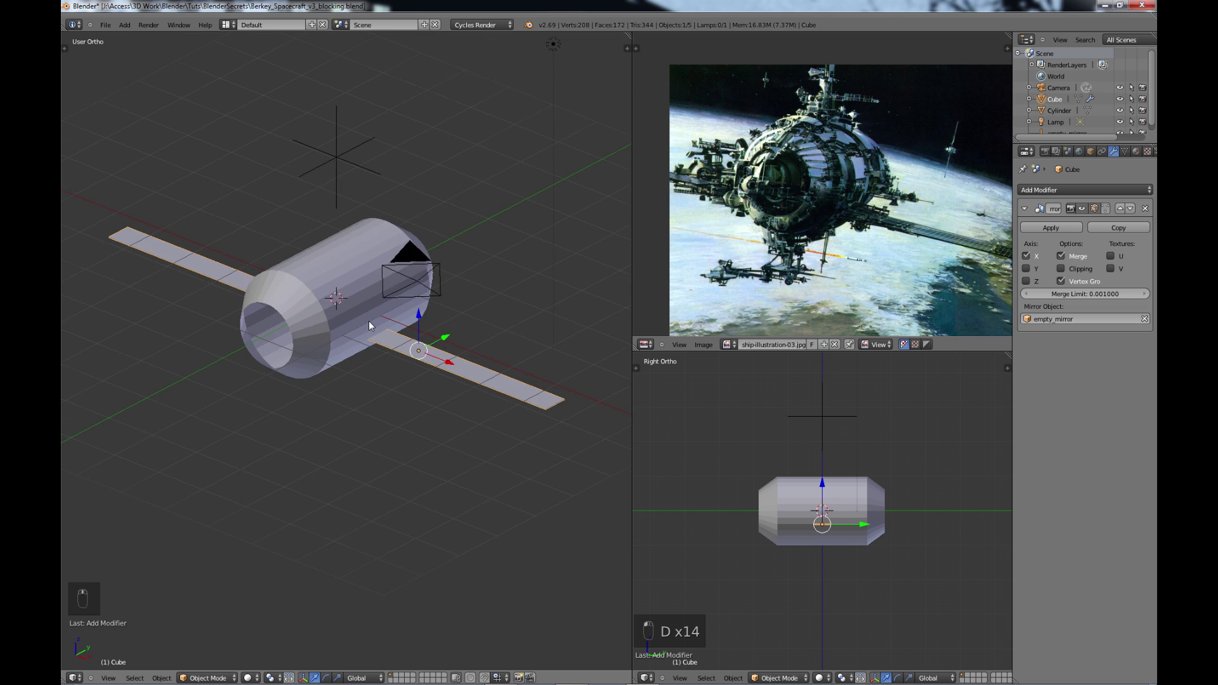
key(ctrl+s)
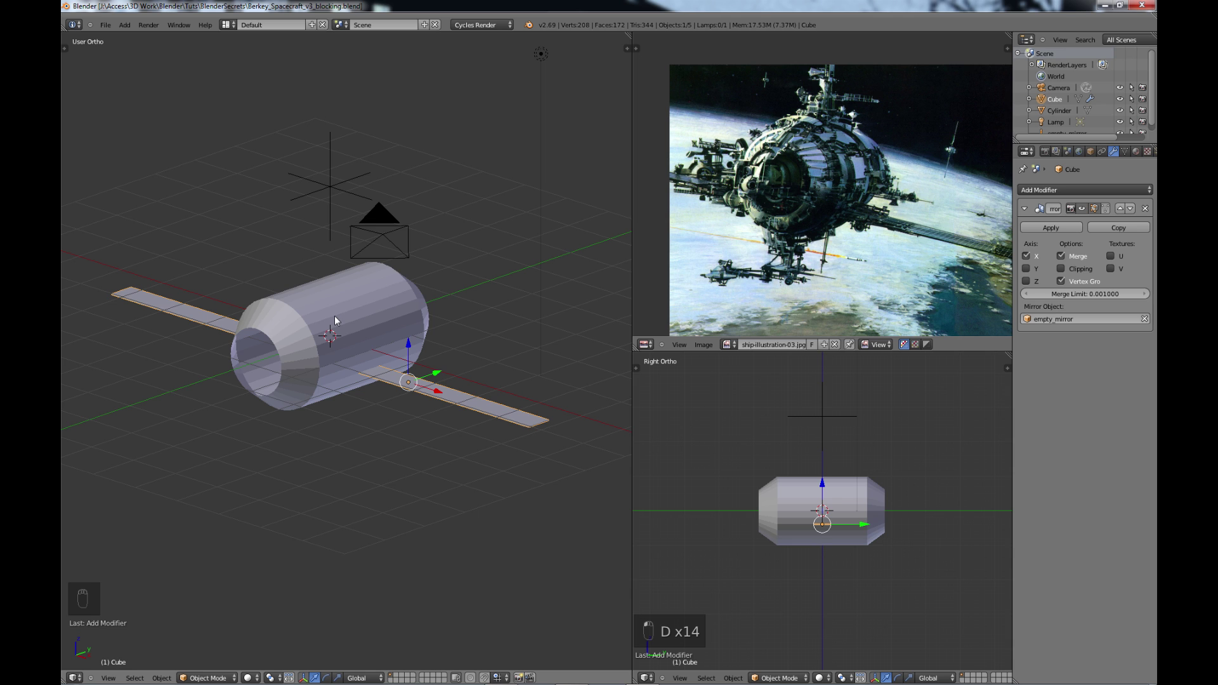
Make the camera the active view in the lower-right viewport and move it to frame the spacecraft
key(a)
key(shift+a)
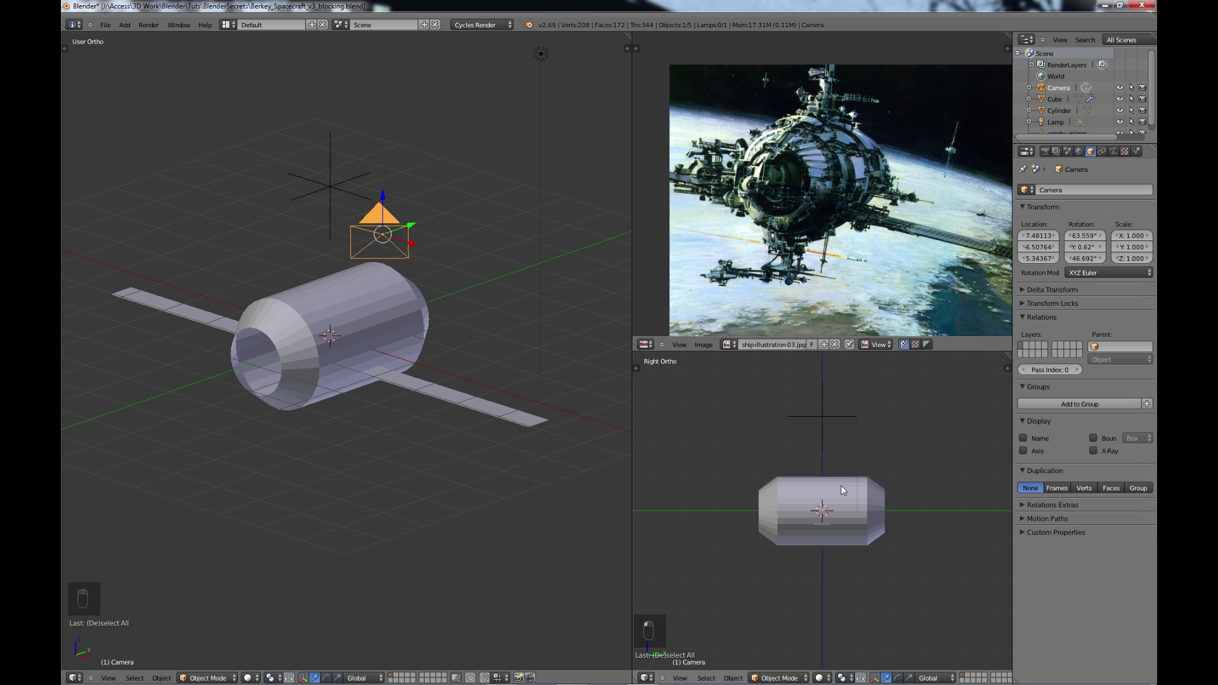
key(ctrl+KP_0)
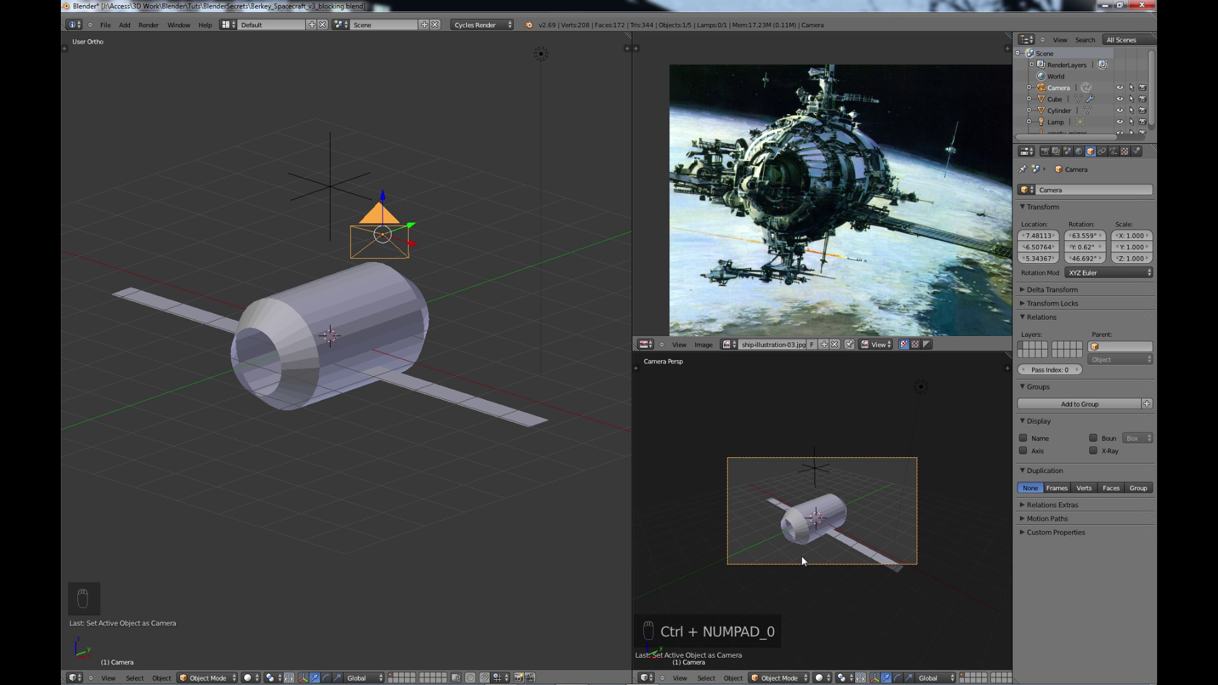
key(g)
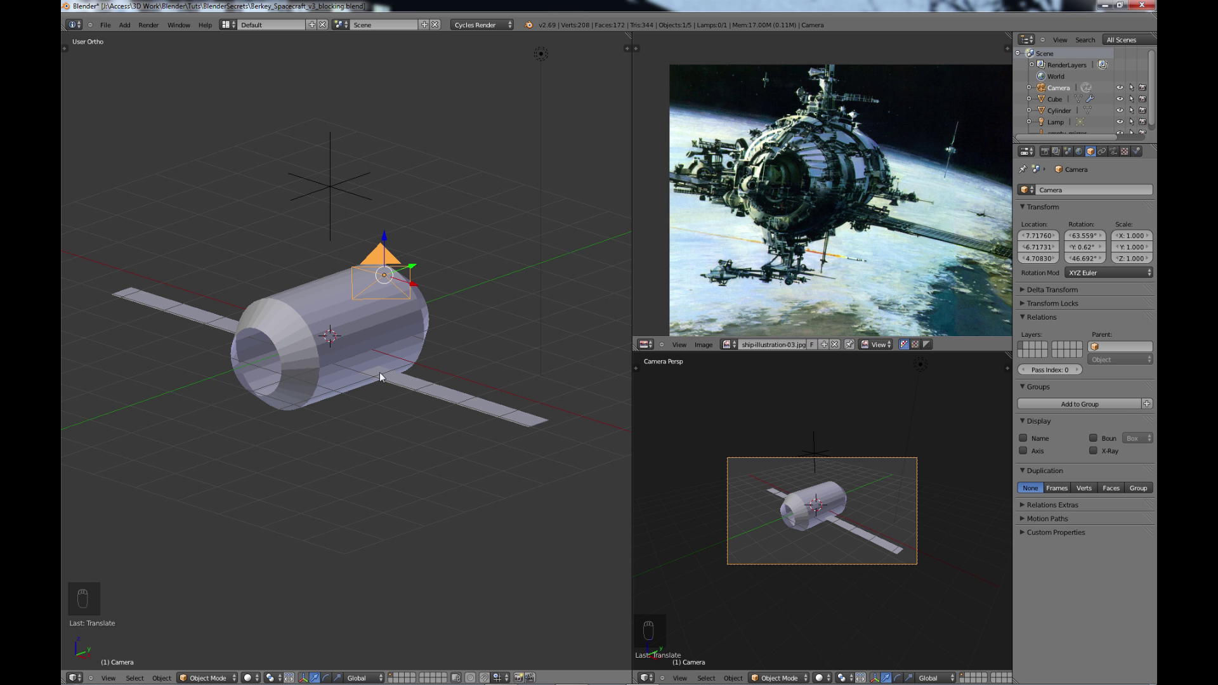
Add a plane beneath the hull and scale it up into a huge backdrop floor
key(shift+a)
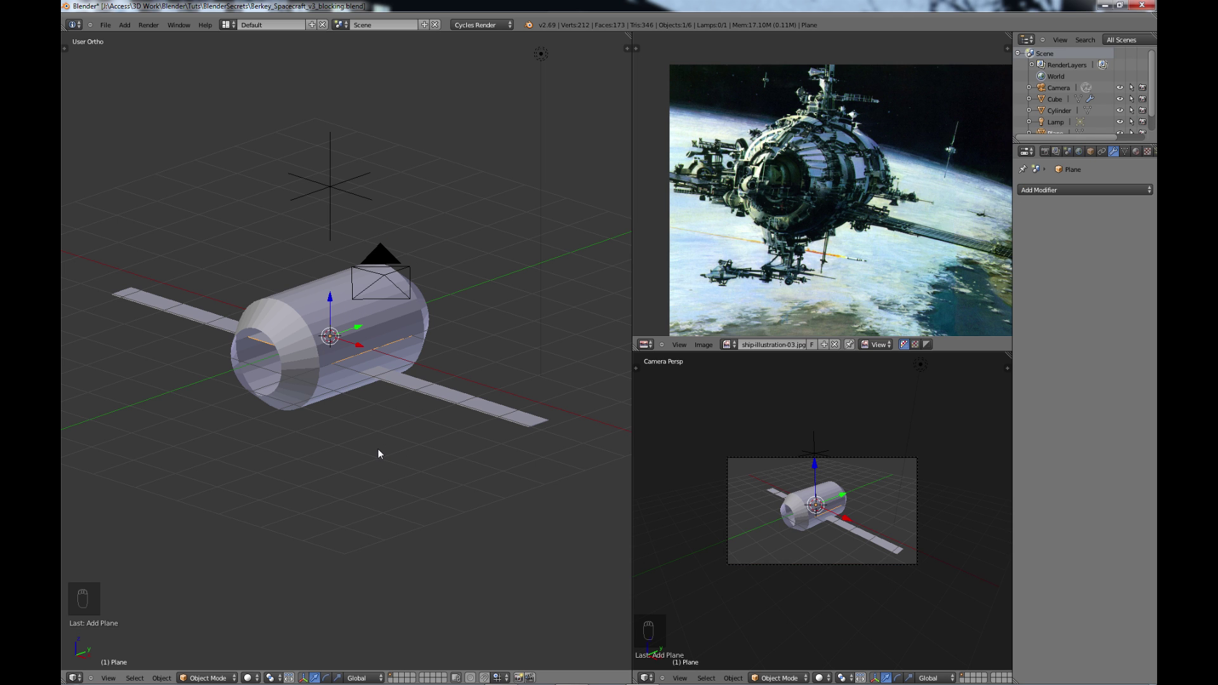
key(KP_7)
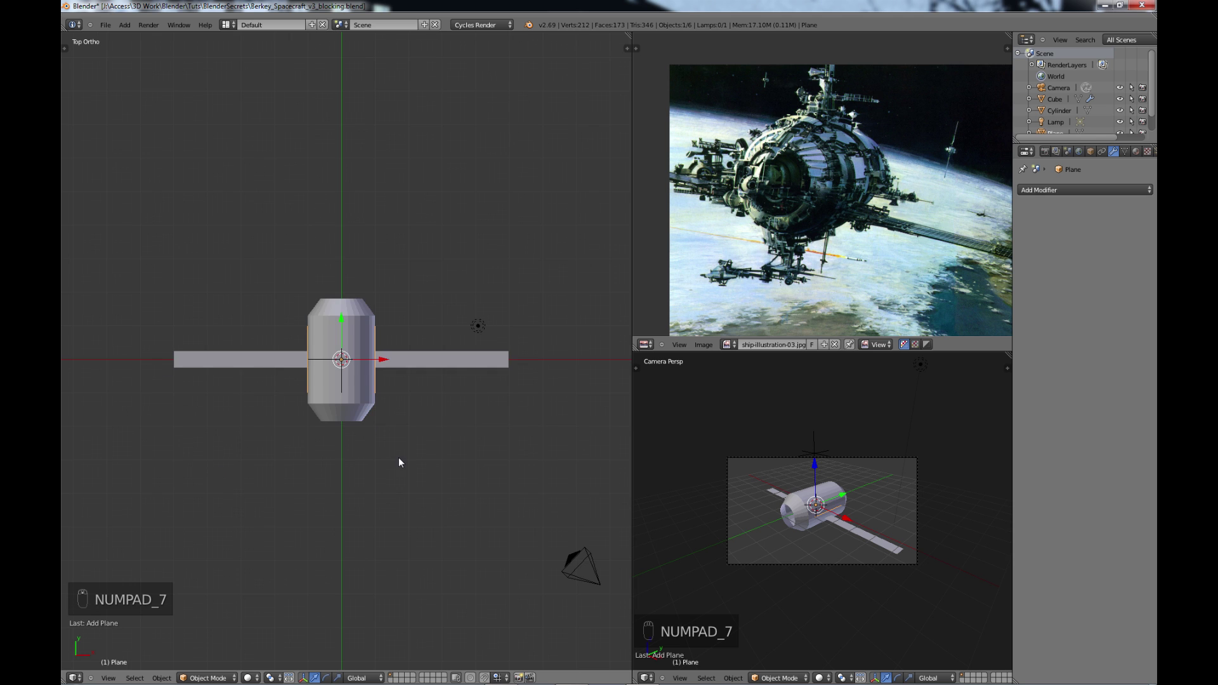
key(s)
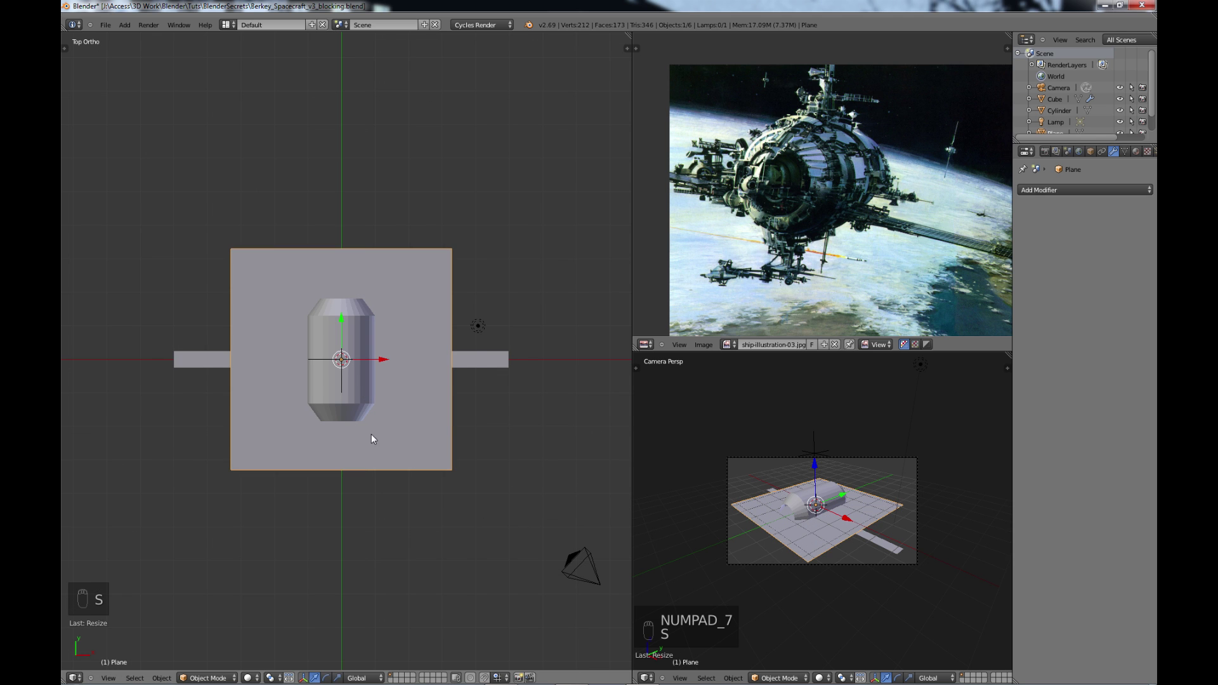
key(s)
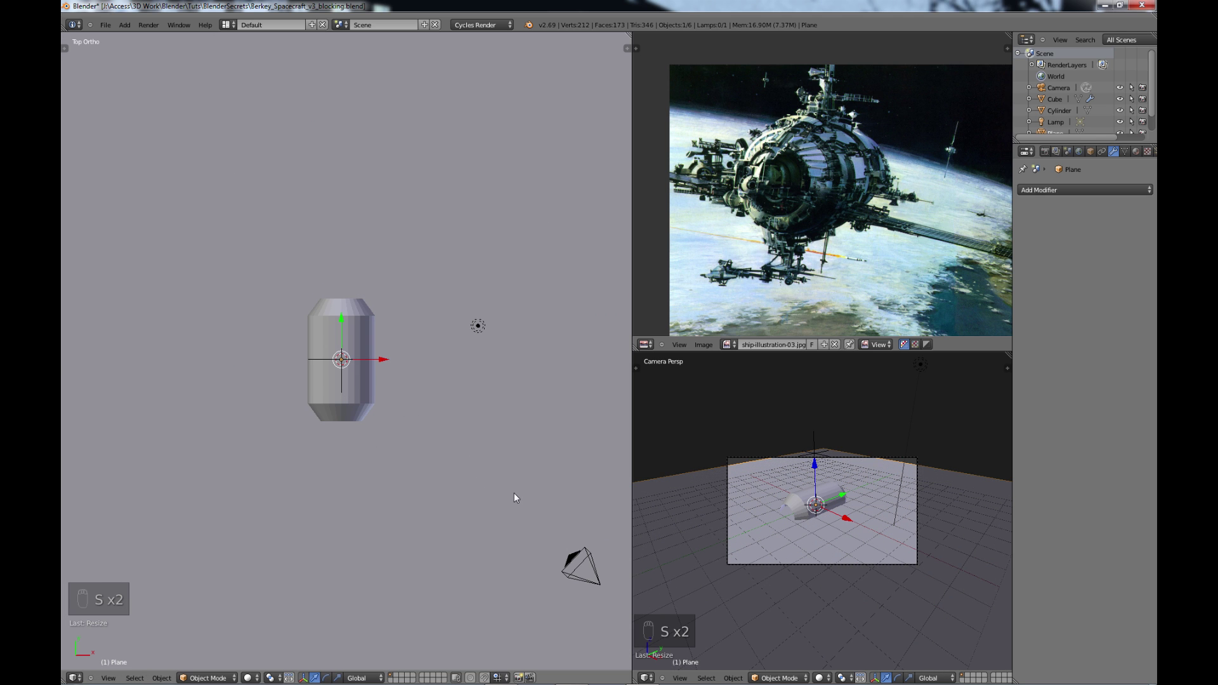
key(s)
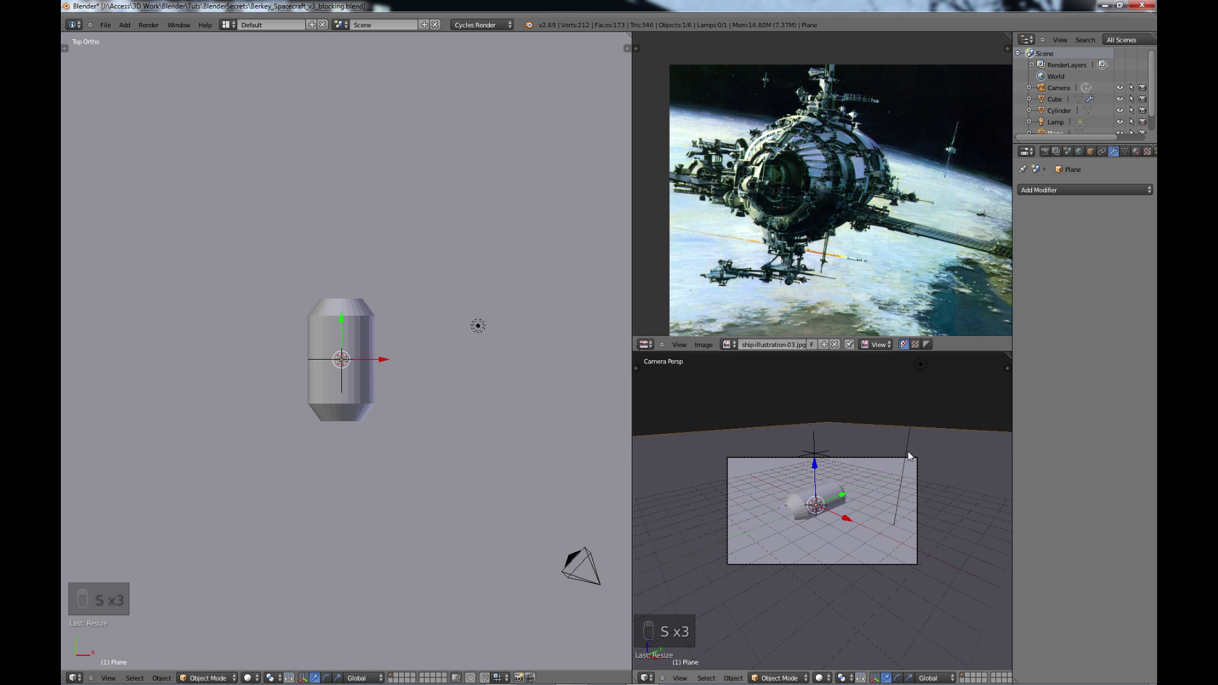
Orbit and zoom out to inspect the spacecraft sitting on the backdrop plane
drag(380, 512, 347, 408)
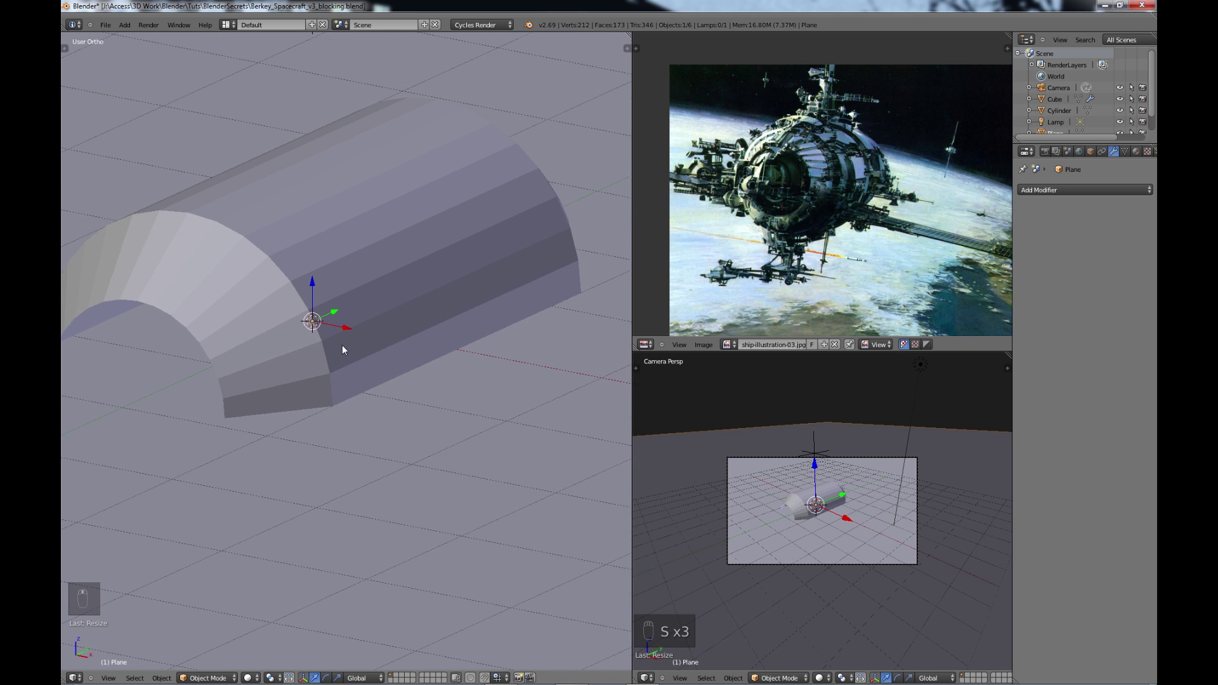
drag(382, 380, 365, 333)
drag(364, 334, 362, 450)
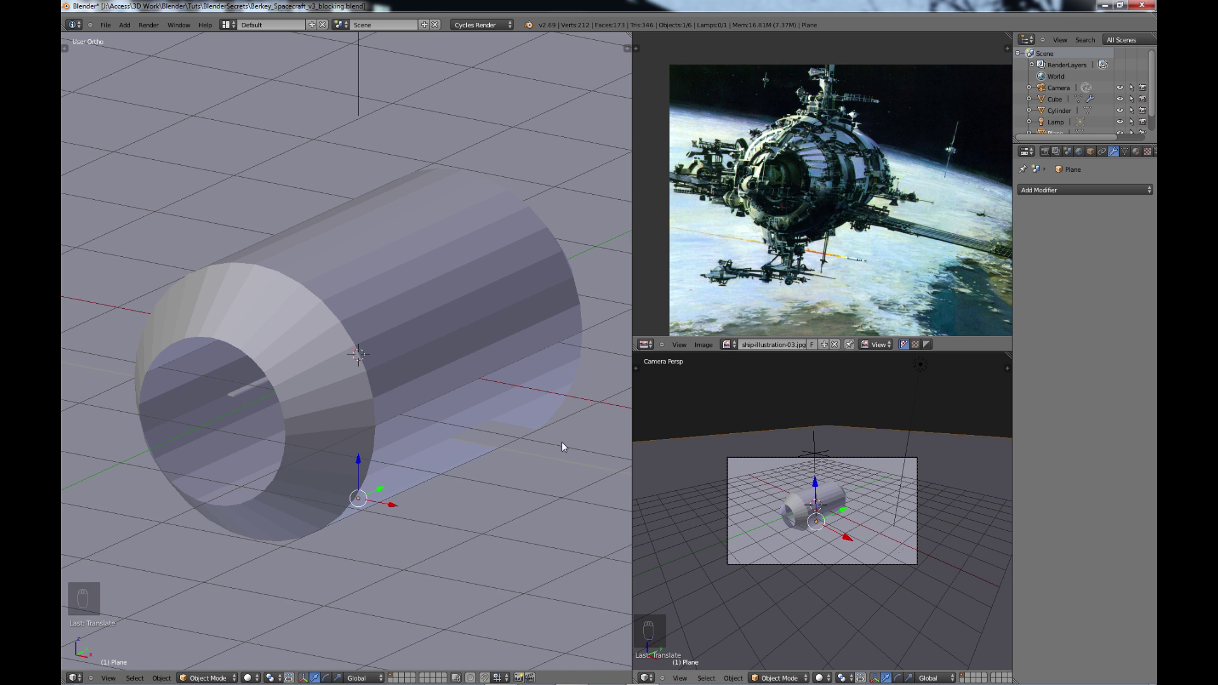
middle_click(414, 444)
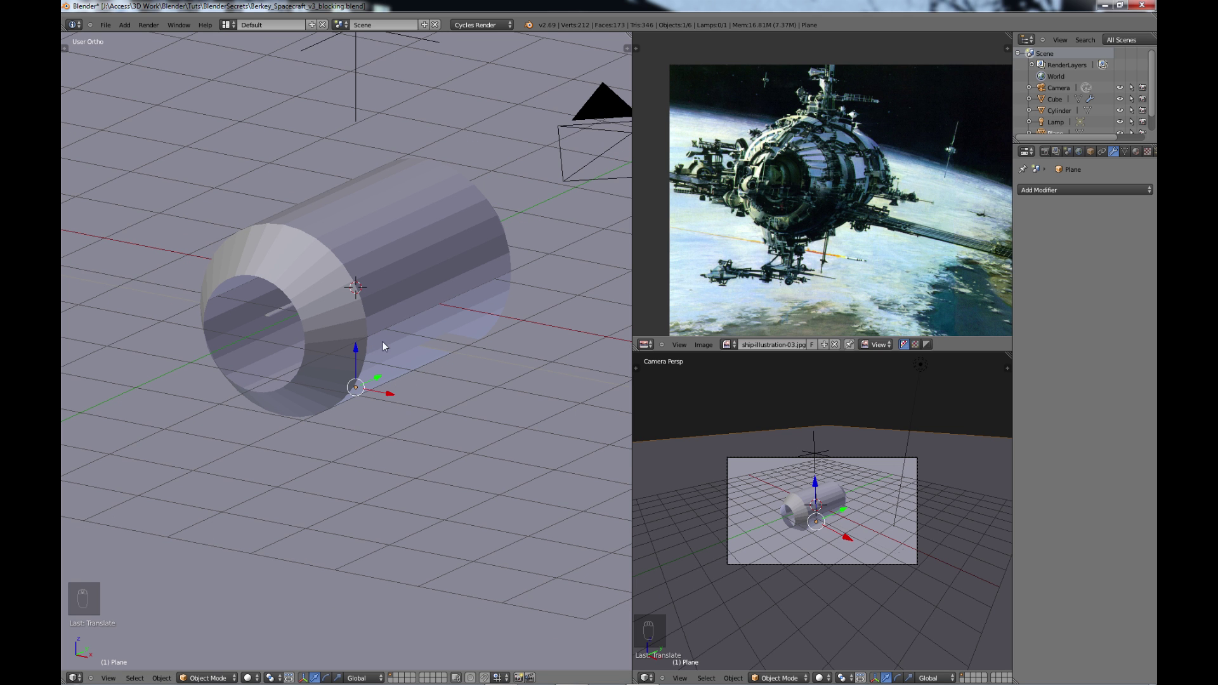
middle_click(439, 414)
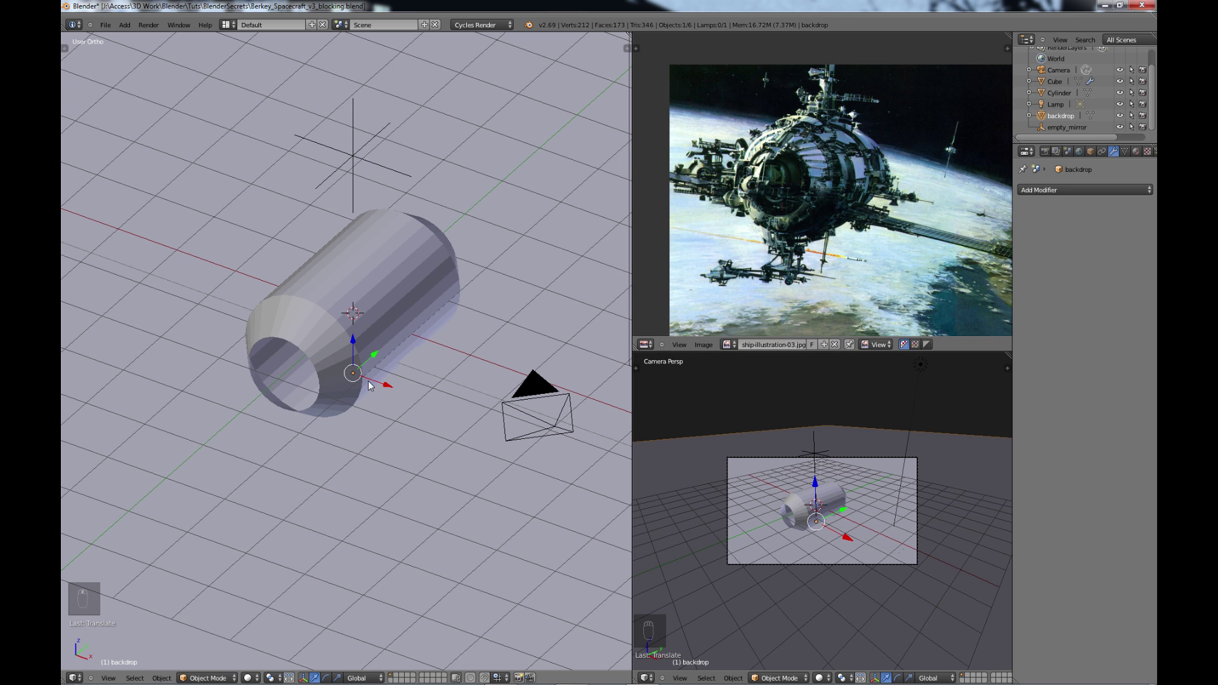
Add a second plane and stretch it into a long rectangle above the spacecraft
key(shift+a)
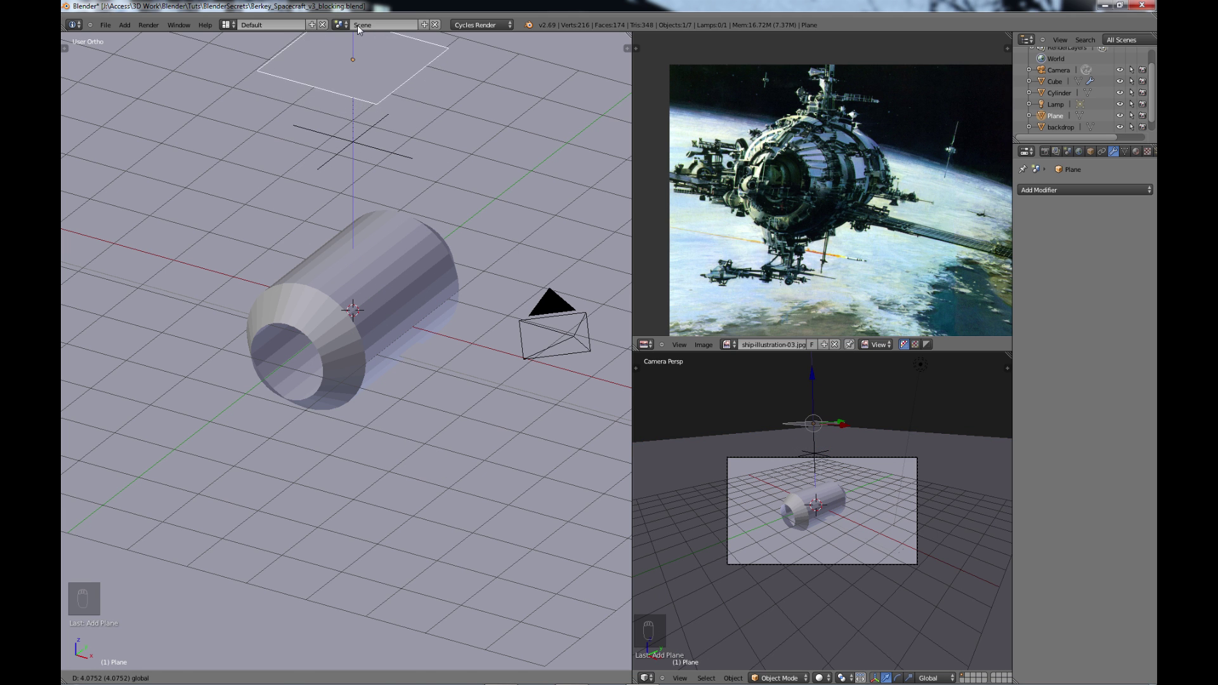
key(KP_7)
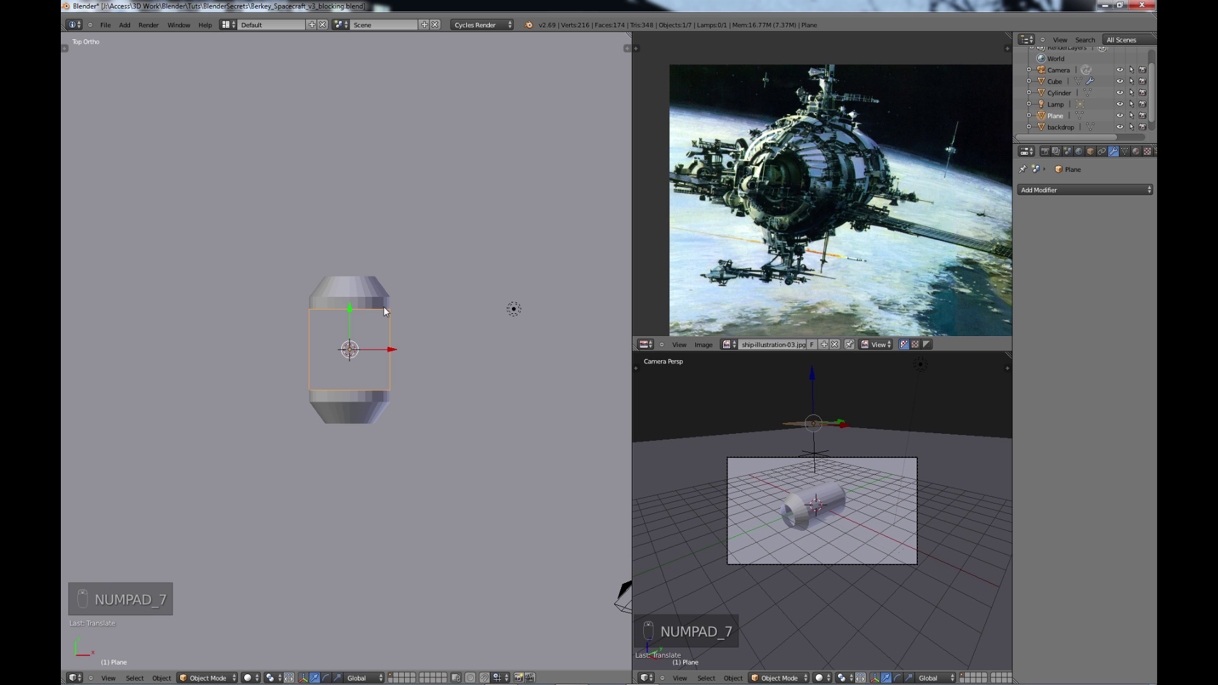
key(s)
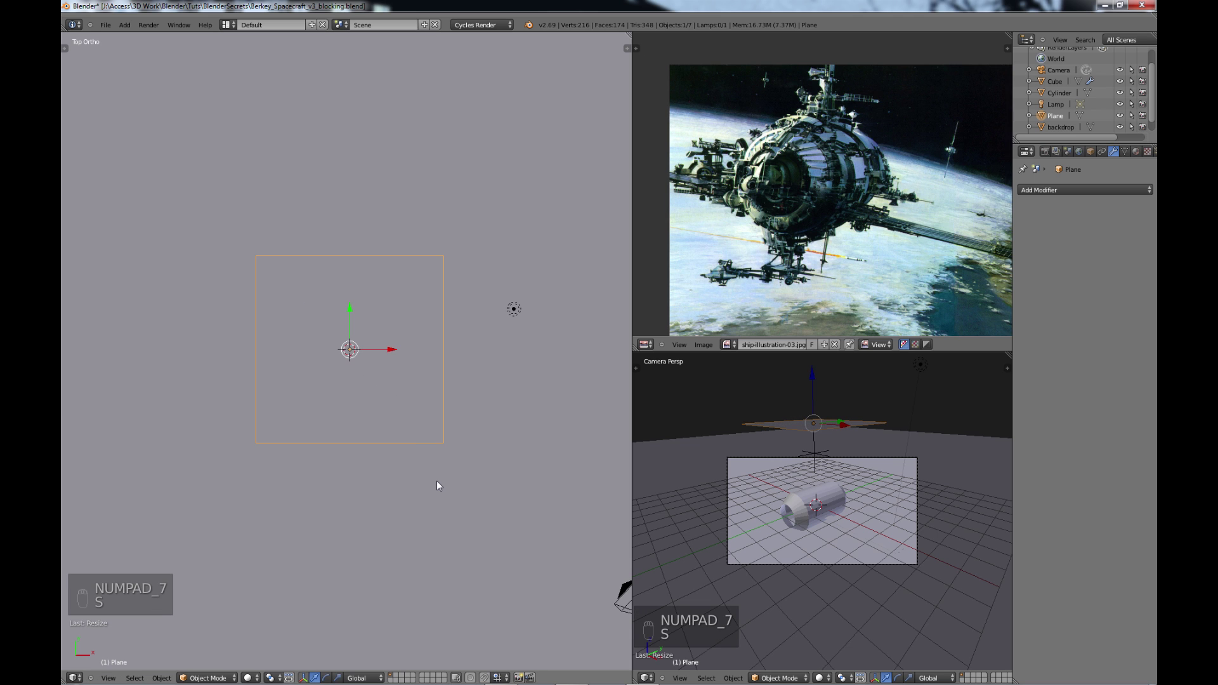
key(s)
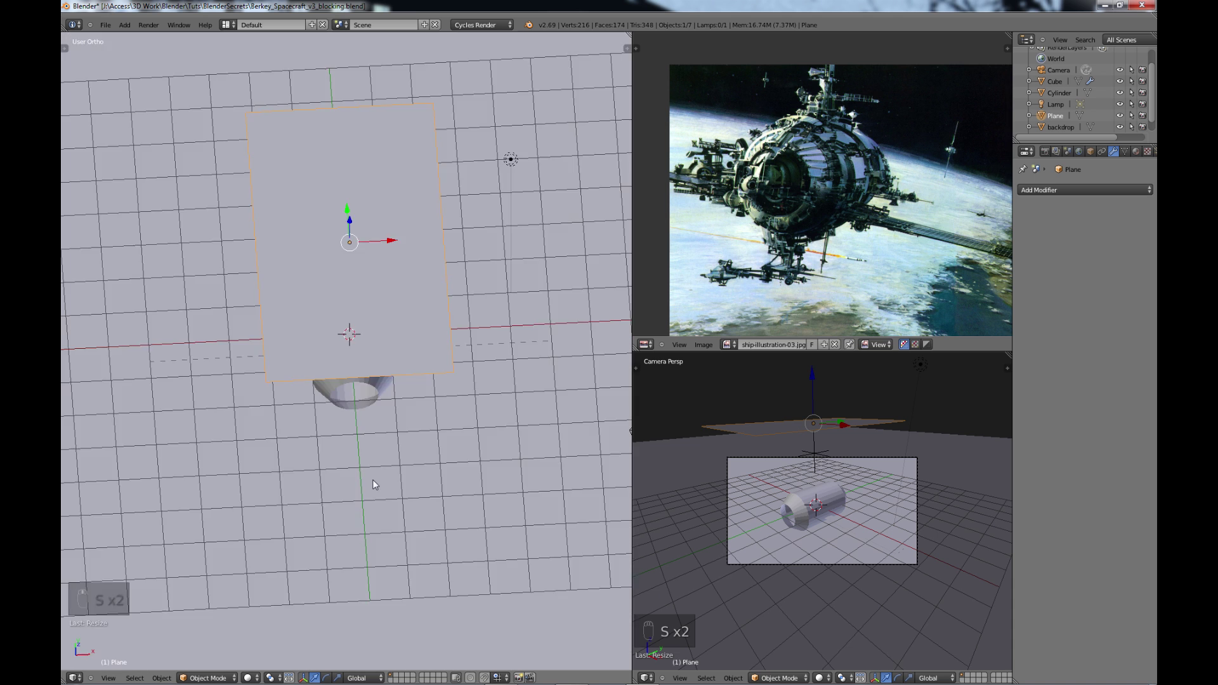
Tilt the plane at an angle and shift it sideways over the hull as a light panel
key(a)
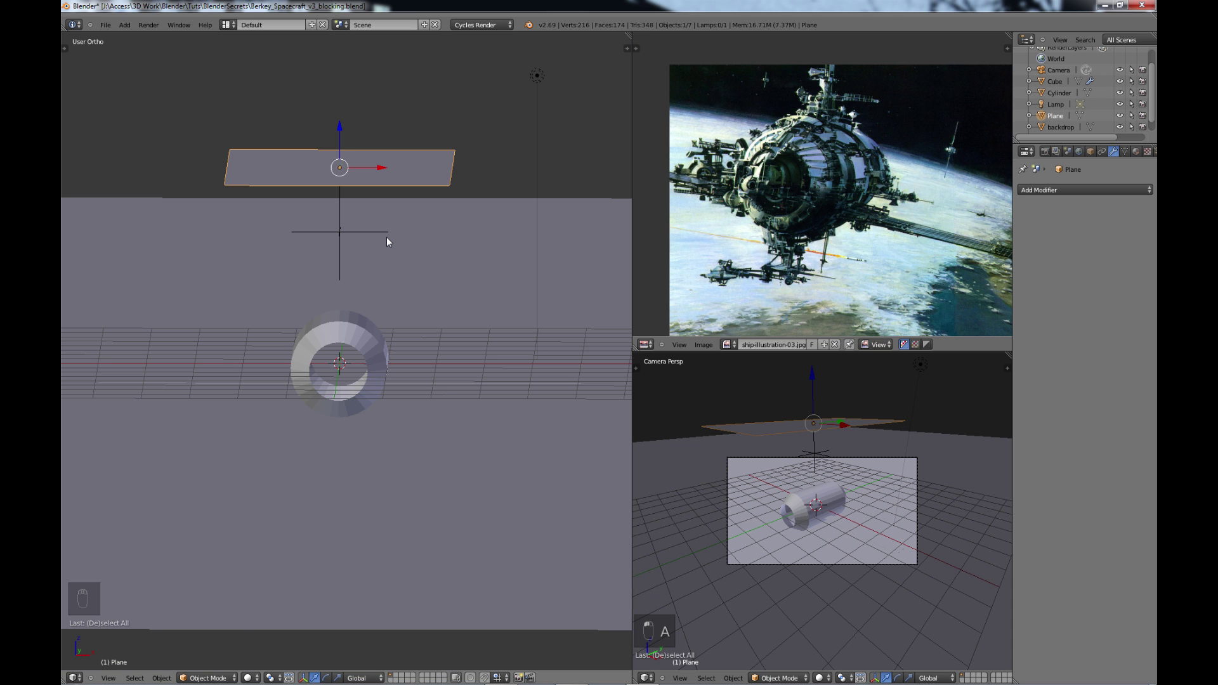
key(KP_1)
key(r)
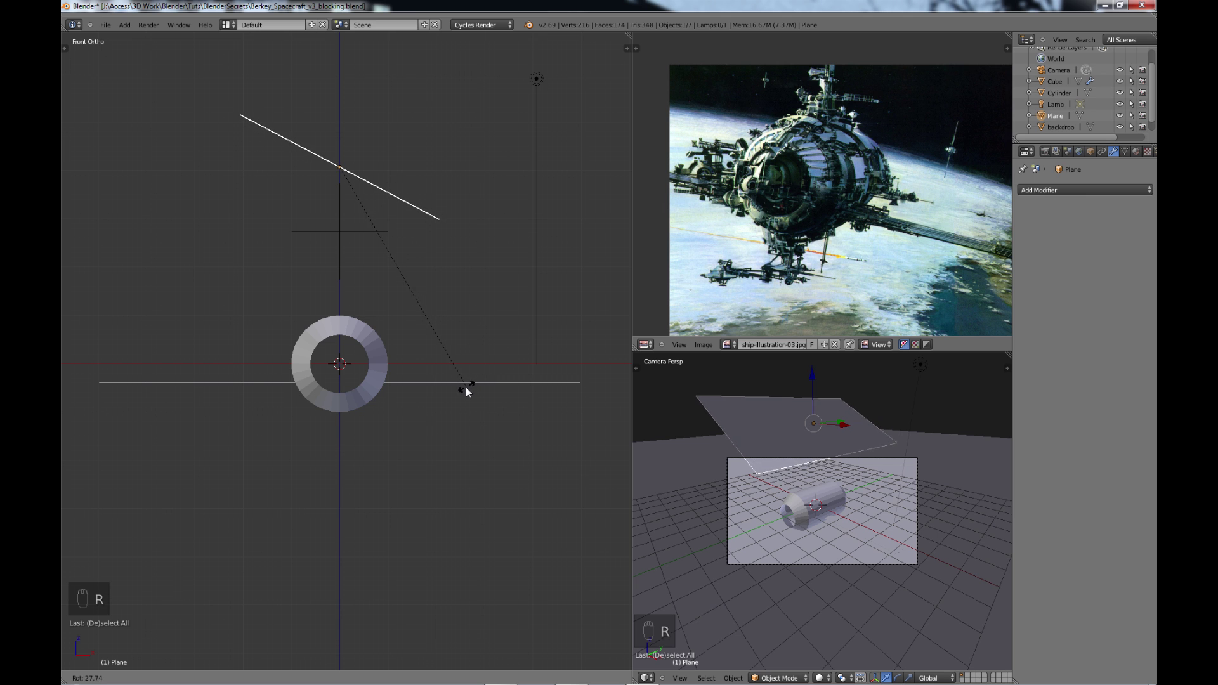
key(g)
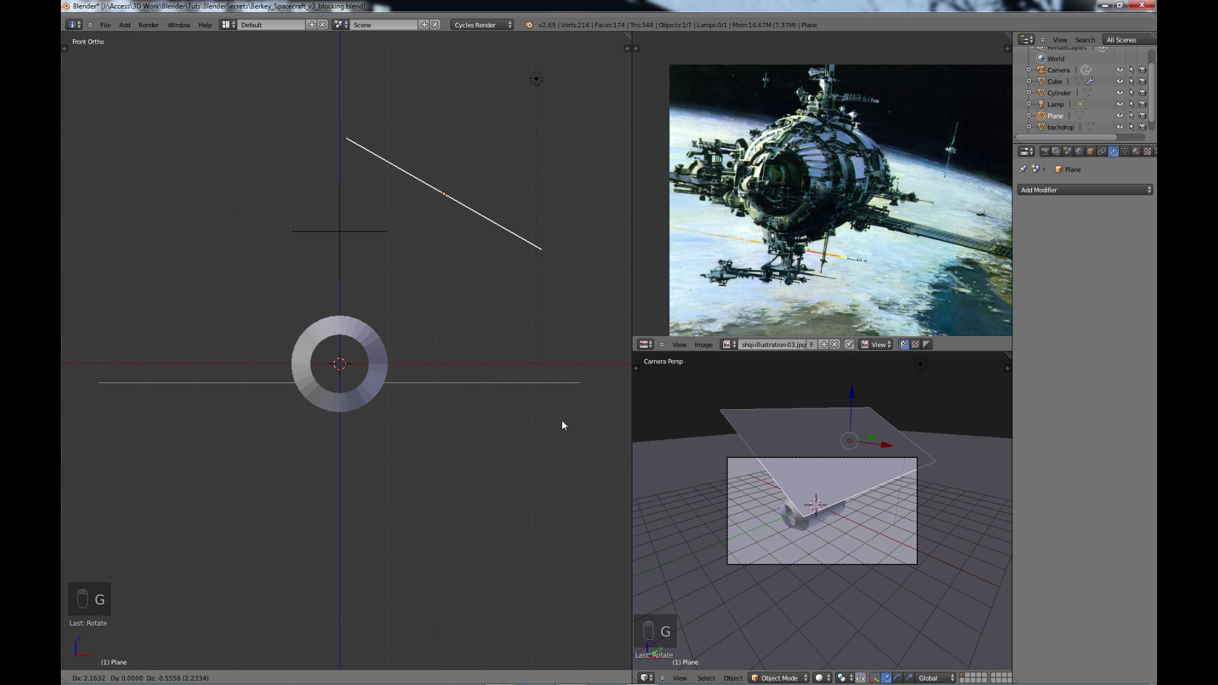